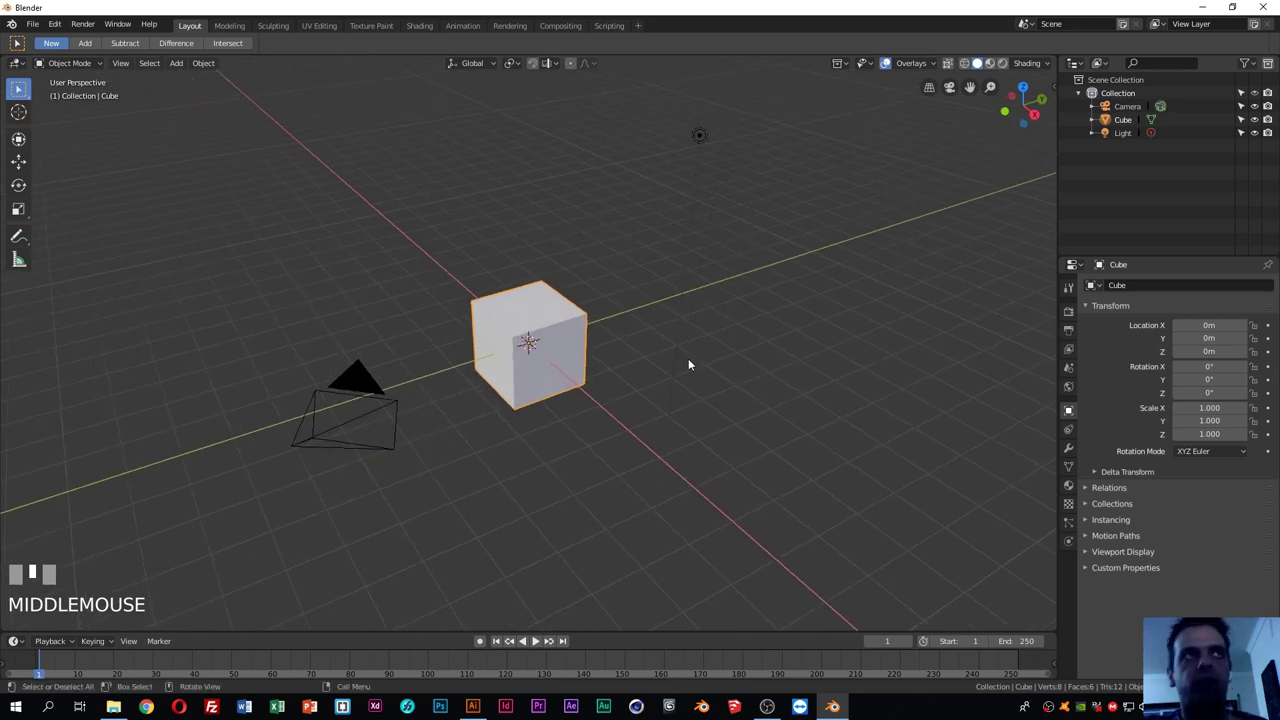
Delete the default cube so only the camera and light remain in the scene
click(752, 373)
click(523, 333)
click(381, 409)
click(706, 142)
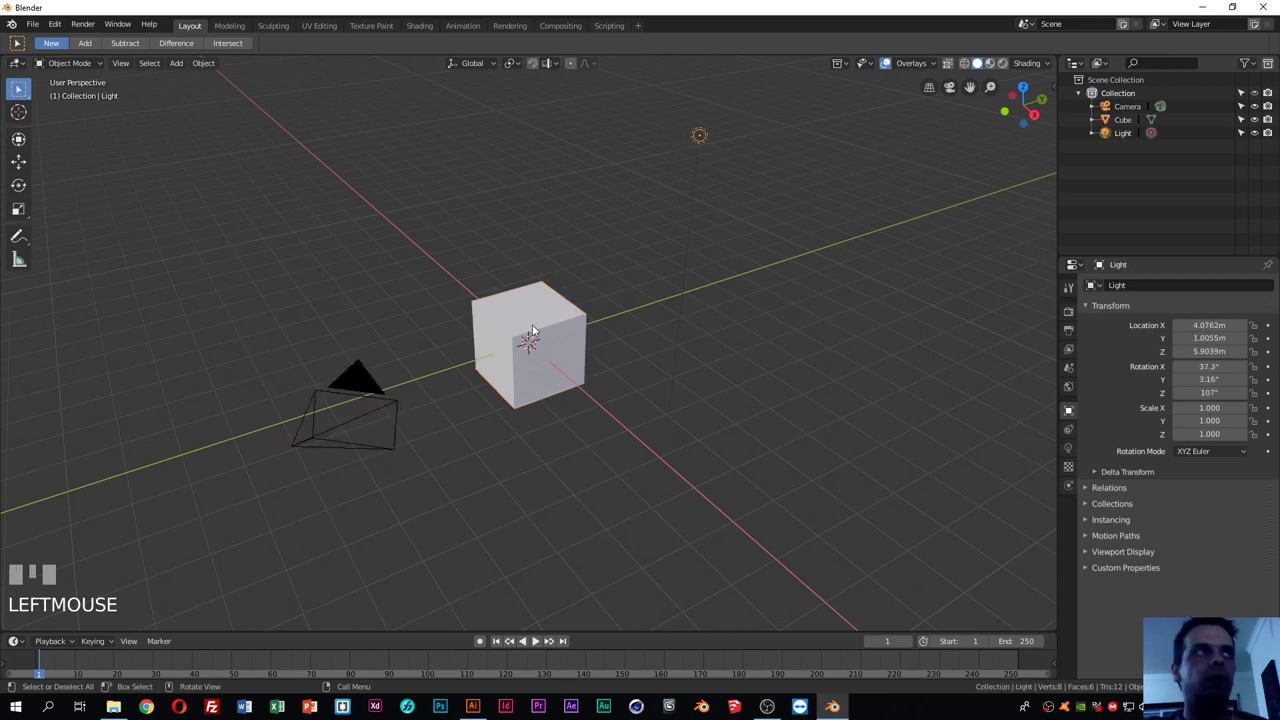
click(535, 322)
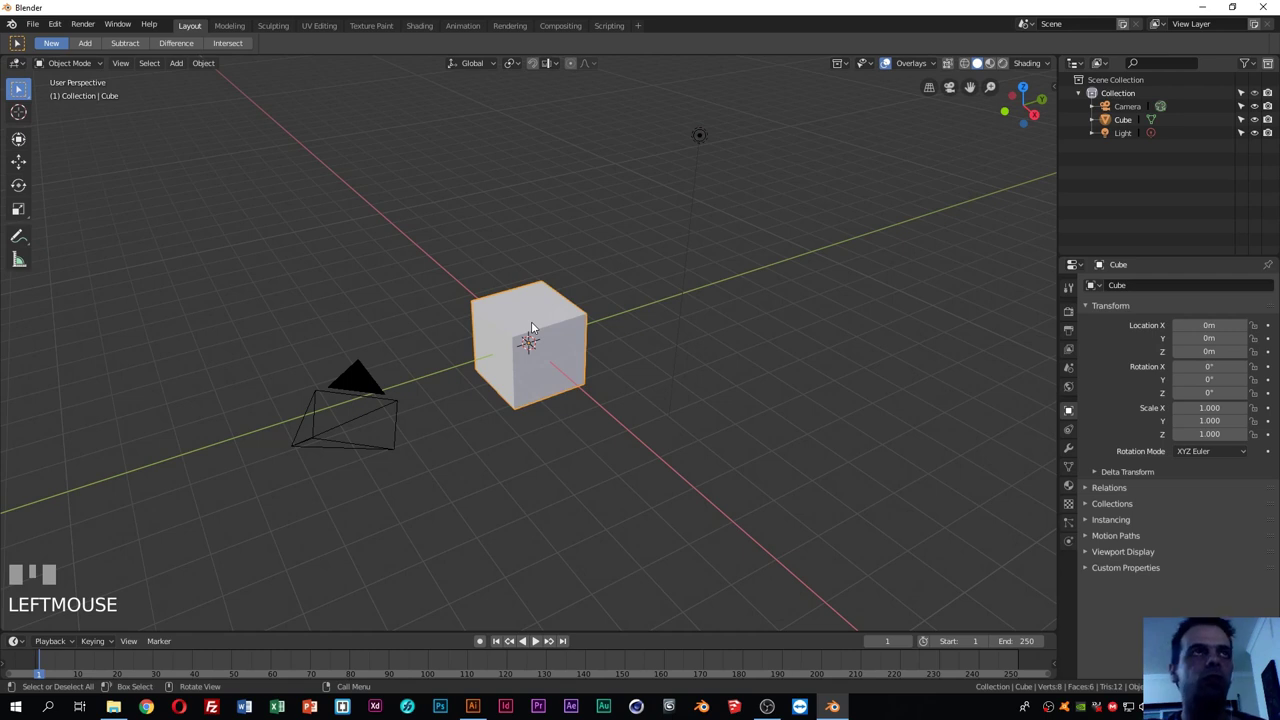
click(629, 281)
click(537, 322)
key(Delete)
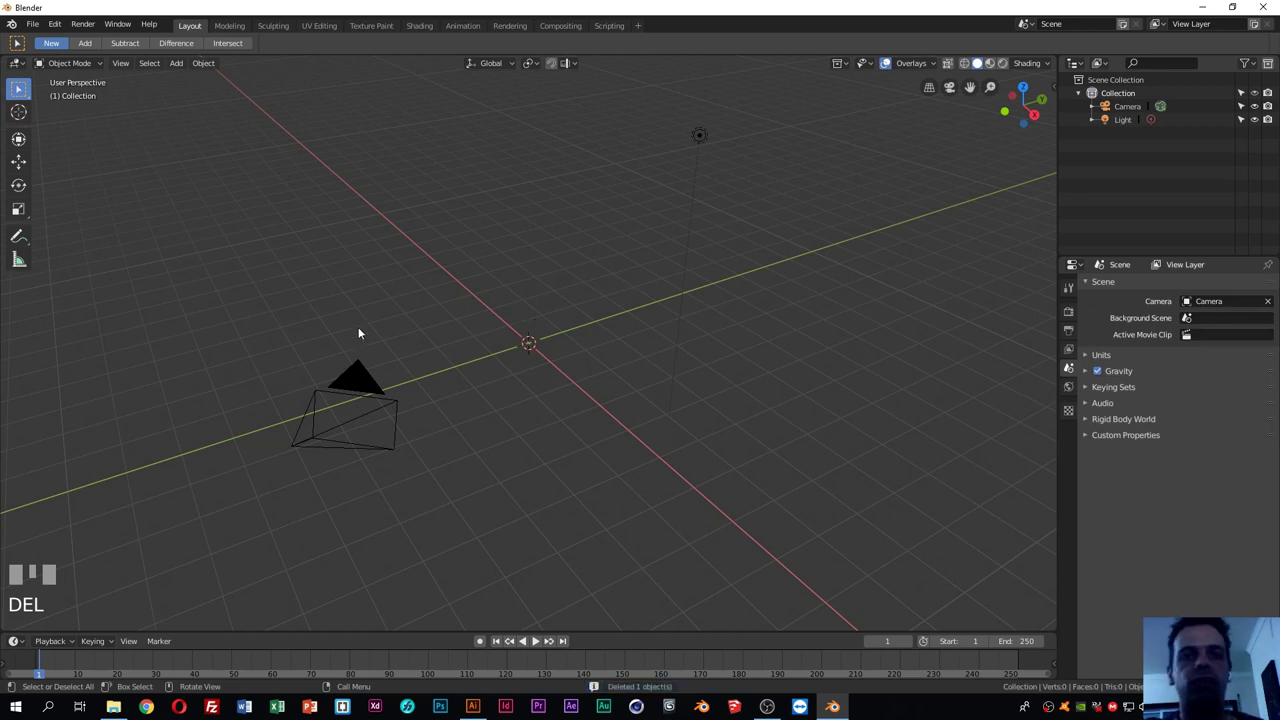
Select the camera in the viewport
click(373, 393)
click(477, 396)
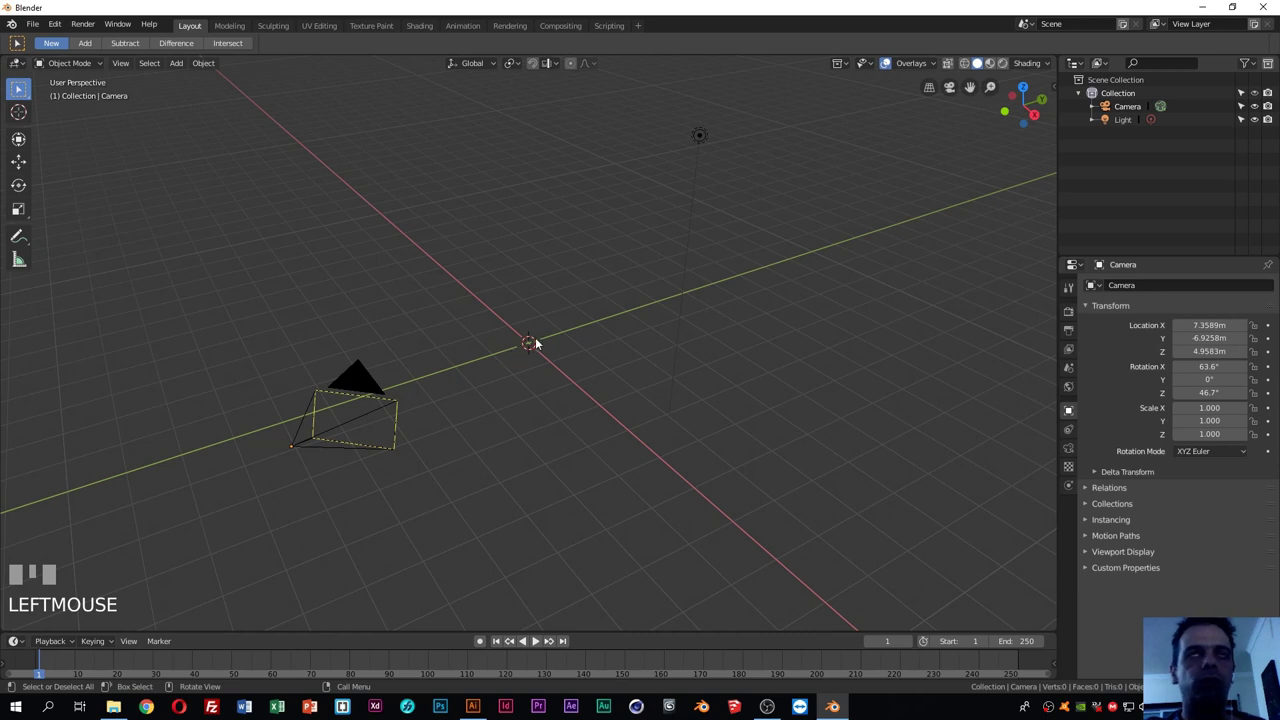
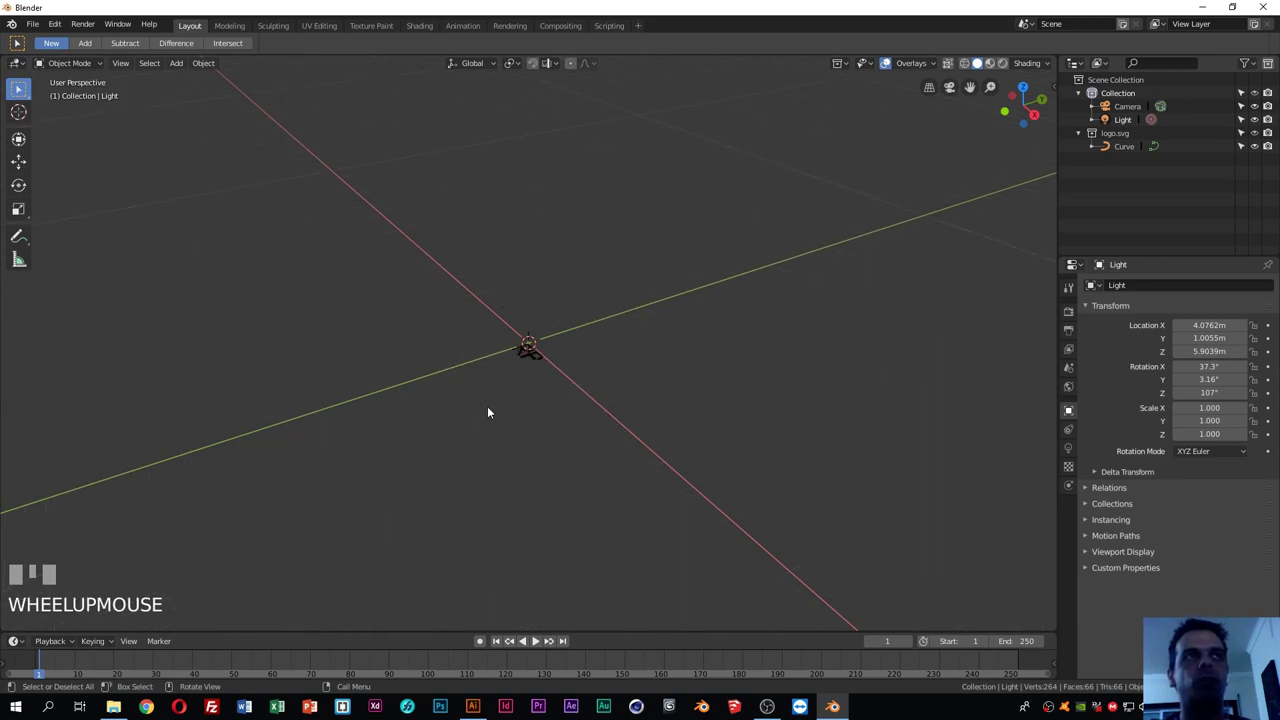
scroll(down, 3)
scroll(up, 3)
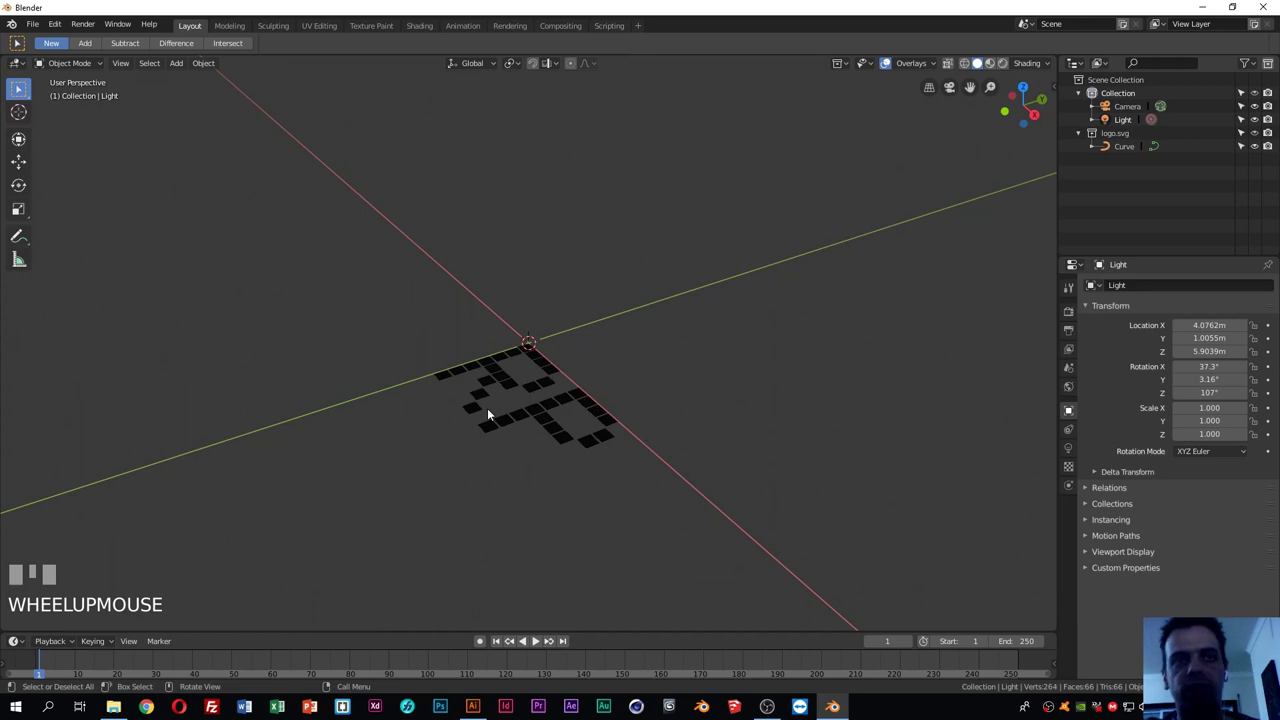
click(479, 412)
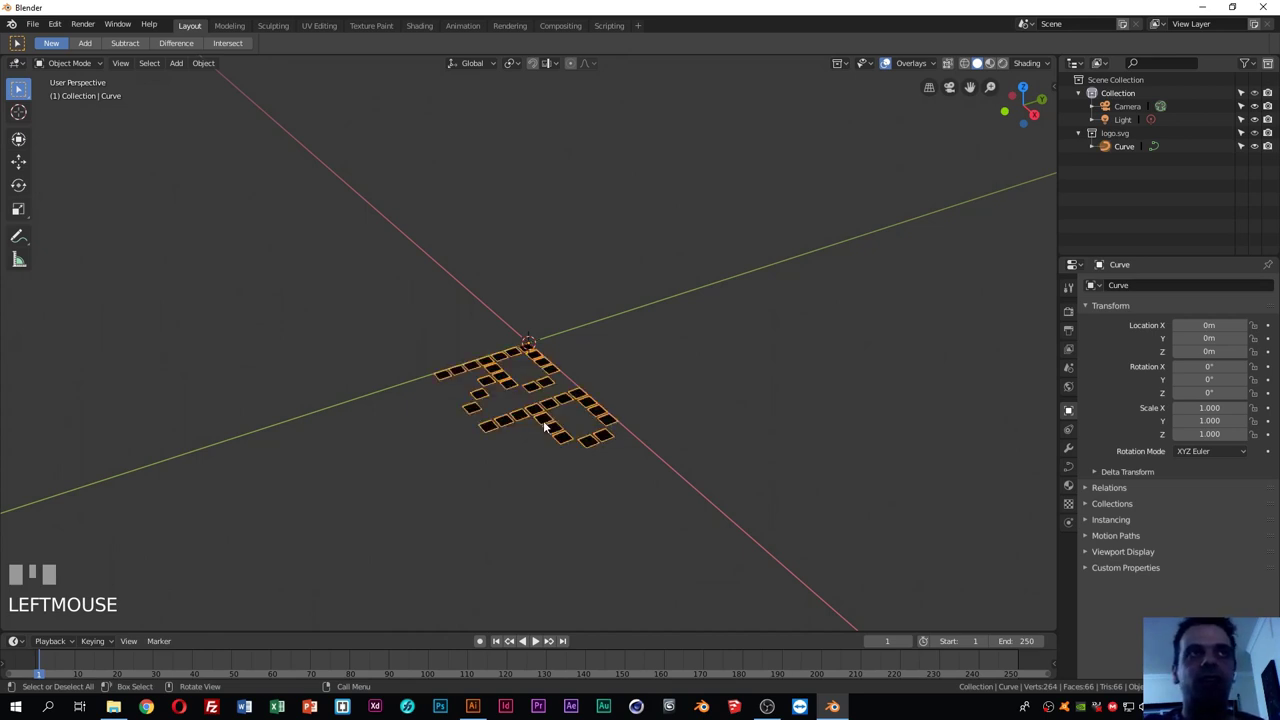
scroll(down, 3)
scroll(up, 3)
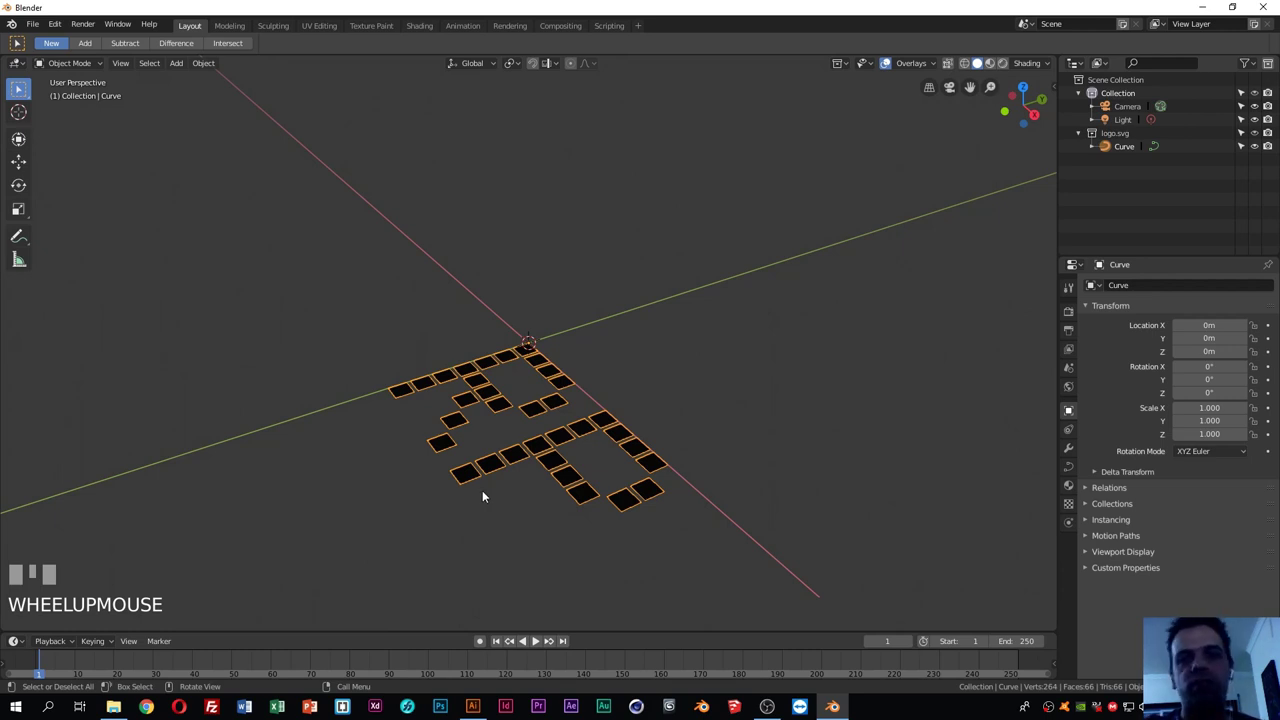
click(385, 538)
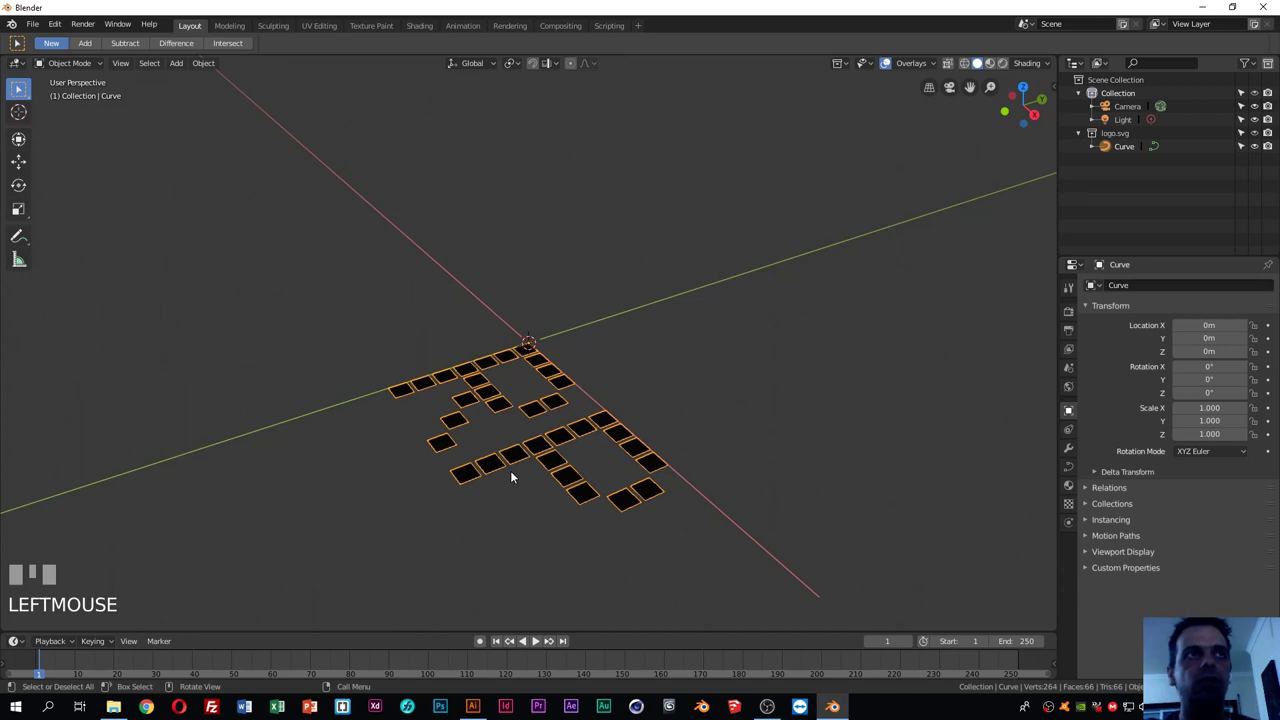
Scale the RP logo curve up several times over in the viewport
key(s)
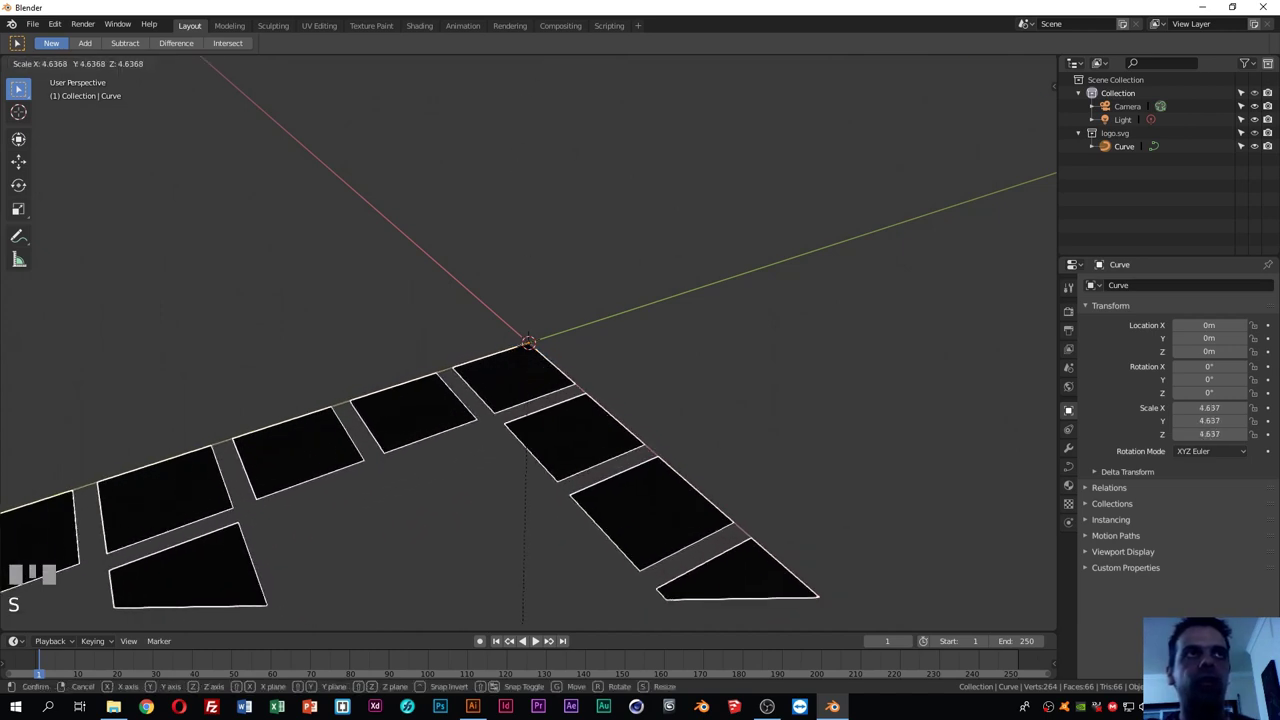
click(508, 550)
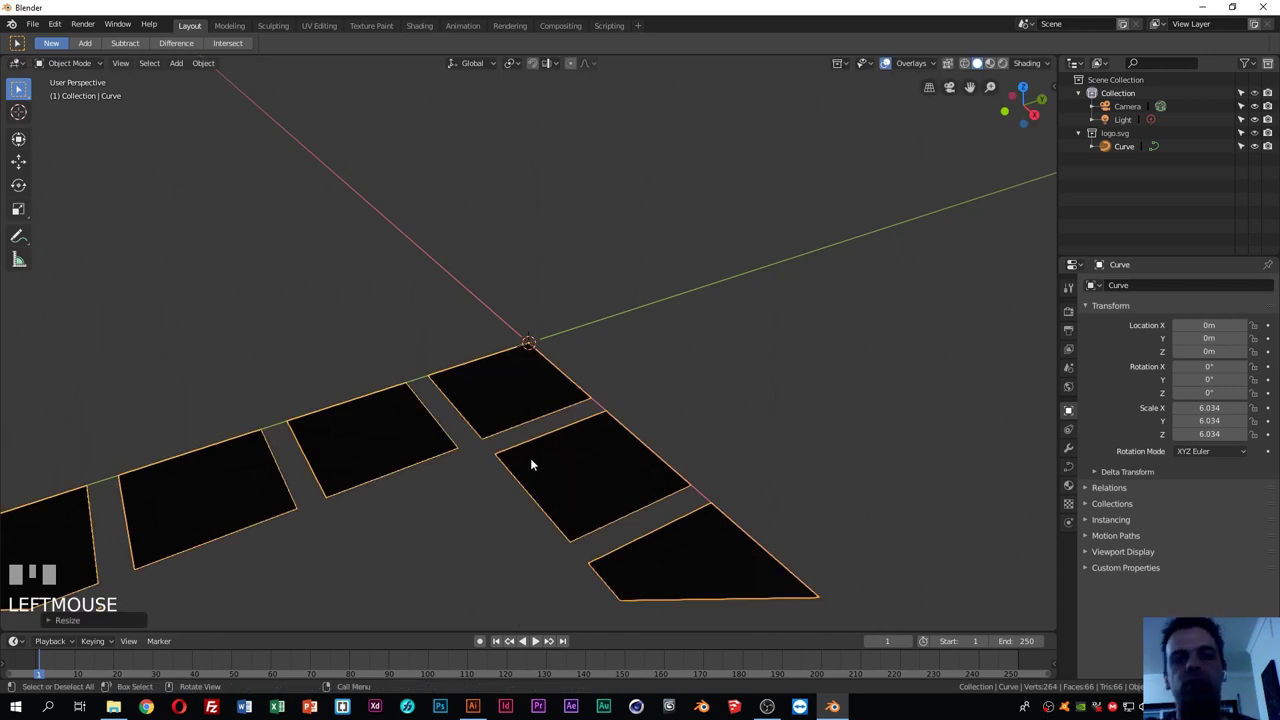
scroll(down, 3)
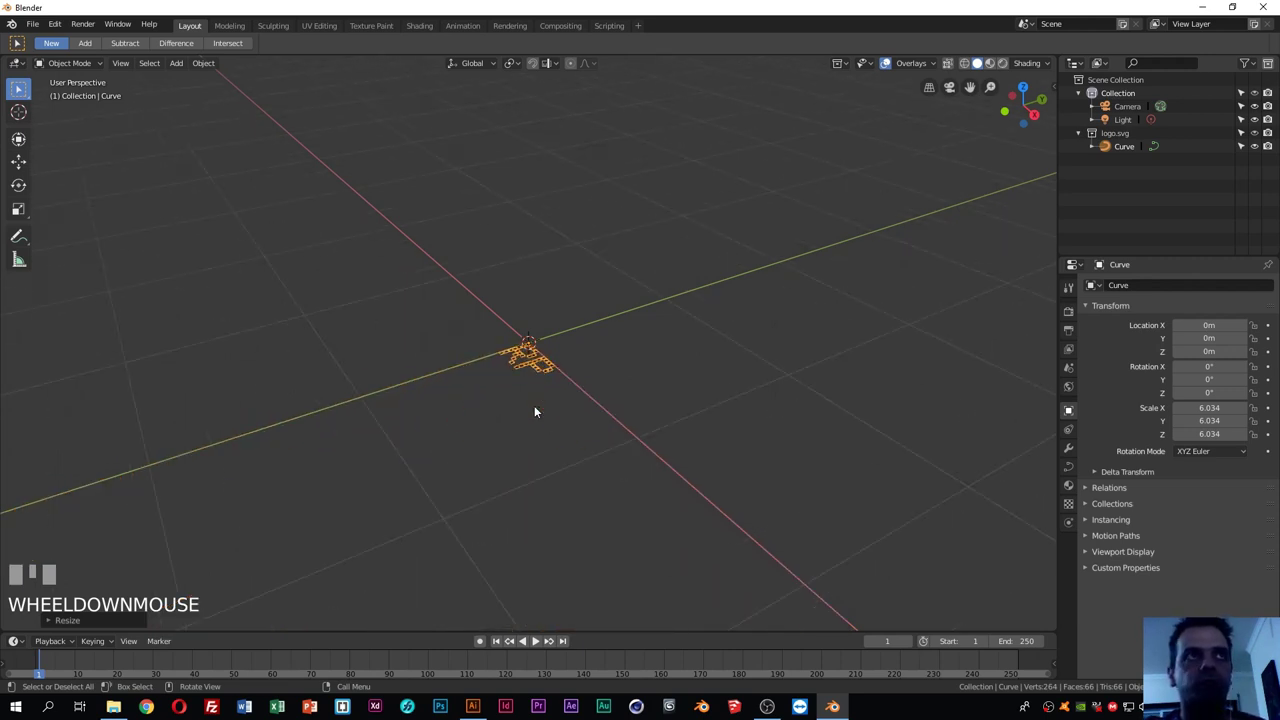
key(s)
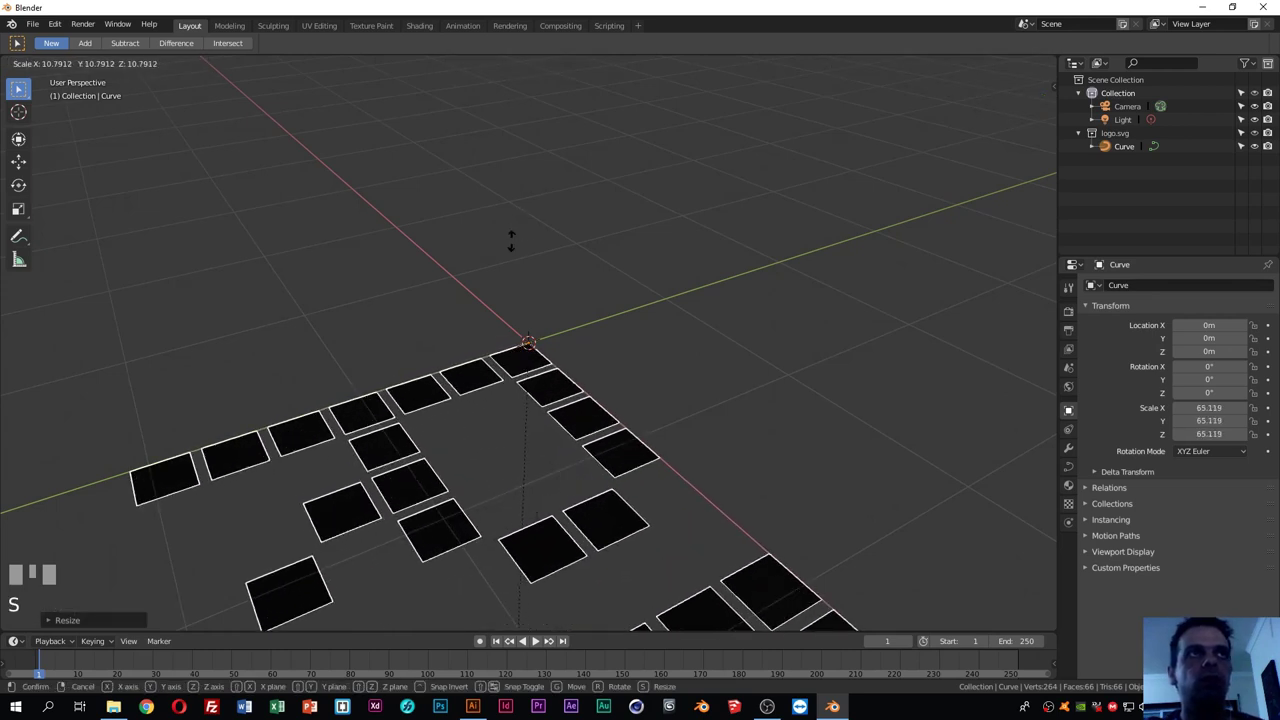
click(534, 427)
scroll(down, 3)
key(s)
Bring the curve's Extrude value back down to 0 m so the logo is flat squares again
drag(513, 410, 1261, 446)
scroll(up, 3)
scroll(up, 3)
drag(1261, 446, 1178, 493)
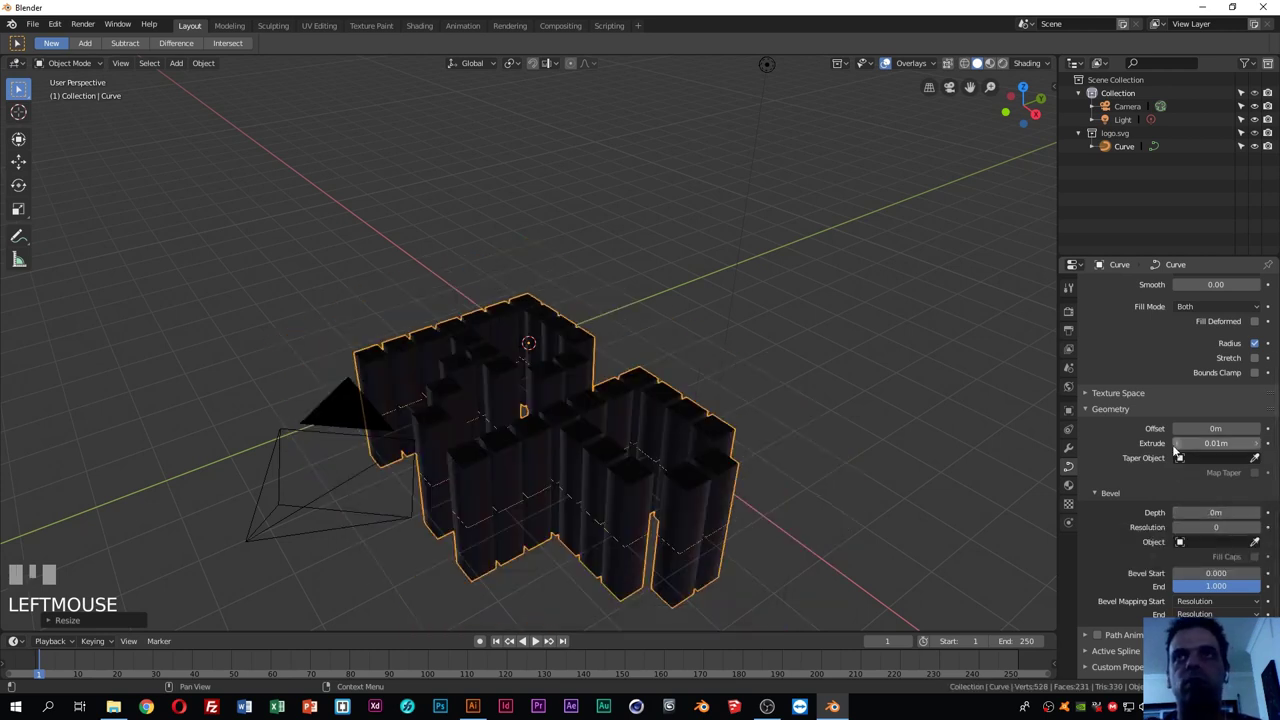
drag(1180, 447, 713, 450)
key(ctrl+z)
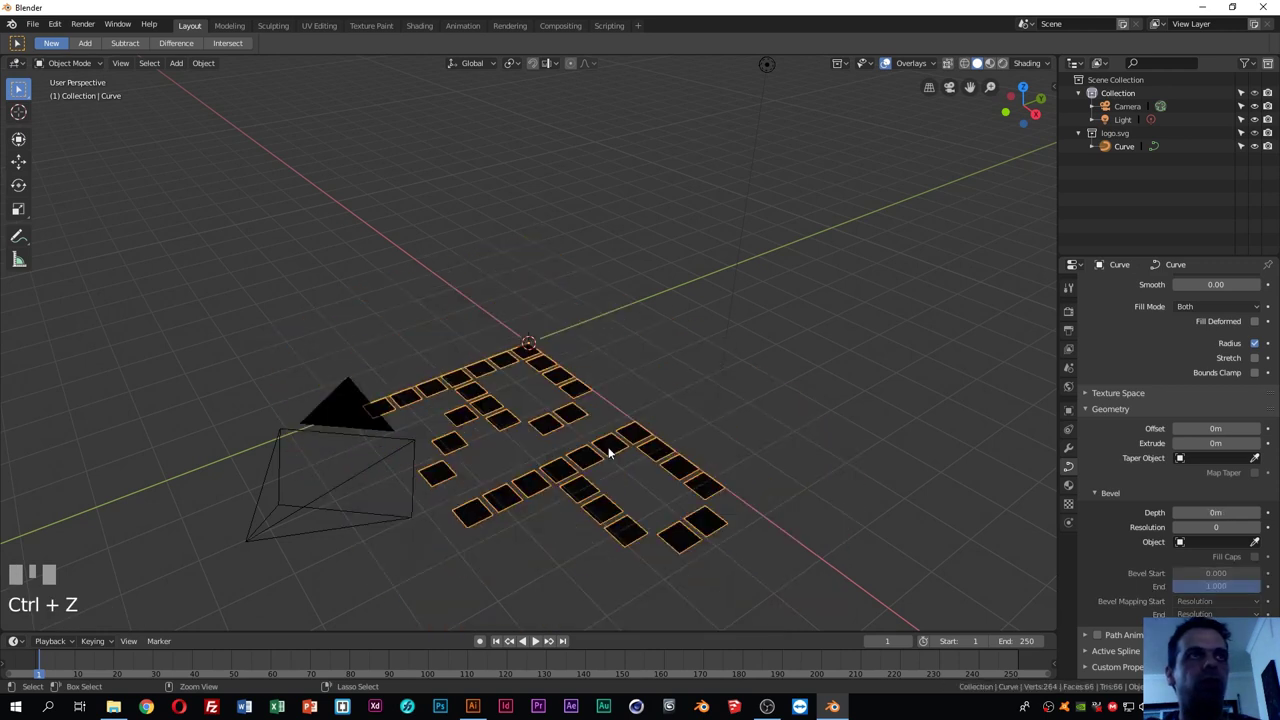
scroll(up, 3)
key(ctrl+z)
scroll(up, 3)
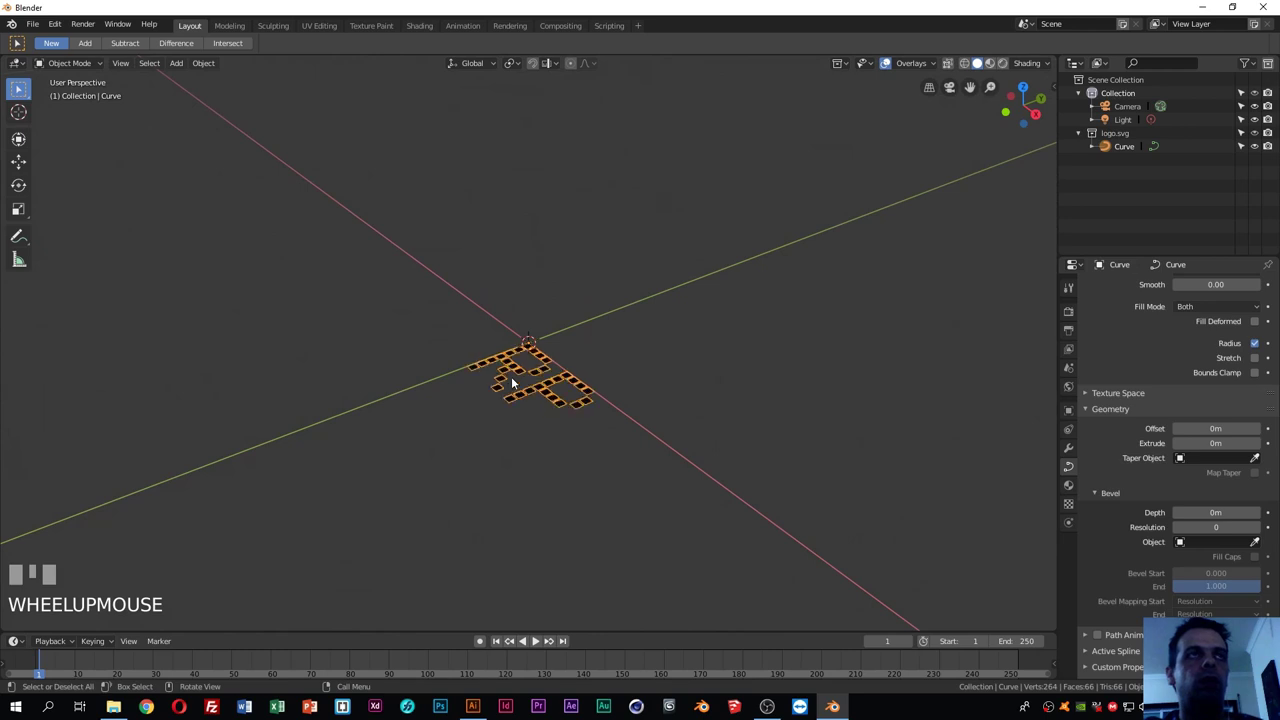
click(509, 464)
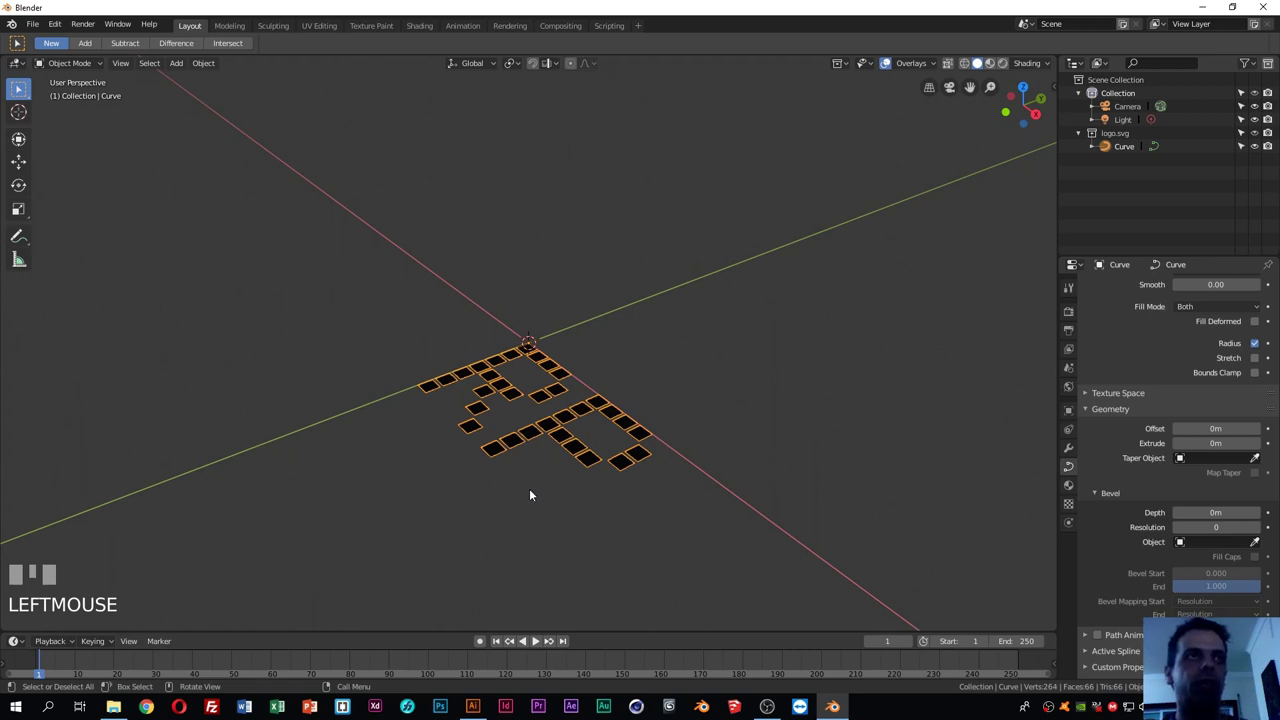
In Edit Mode select all curve points and scale the flat logo up to about 2.24 times
key(Tab)
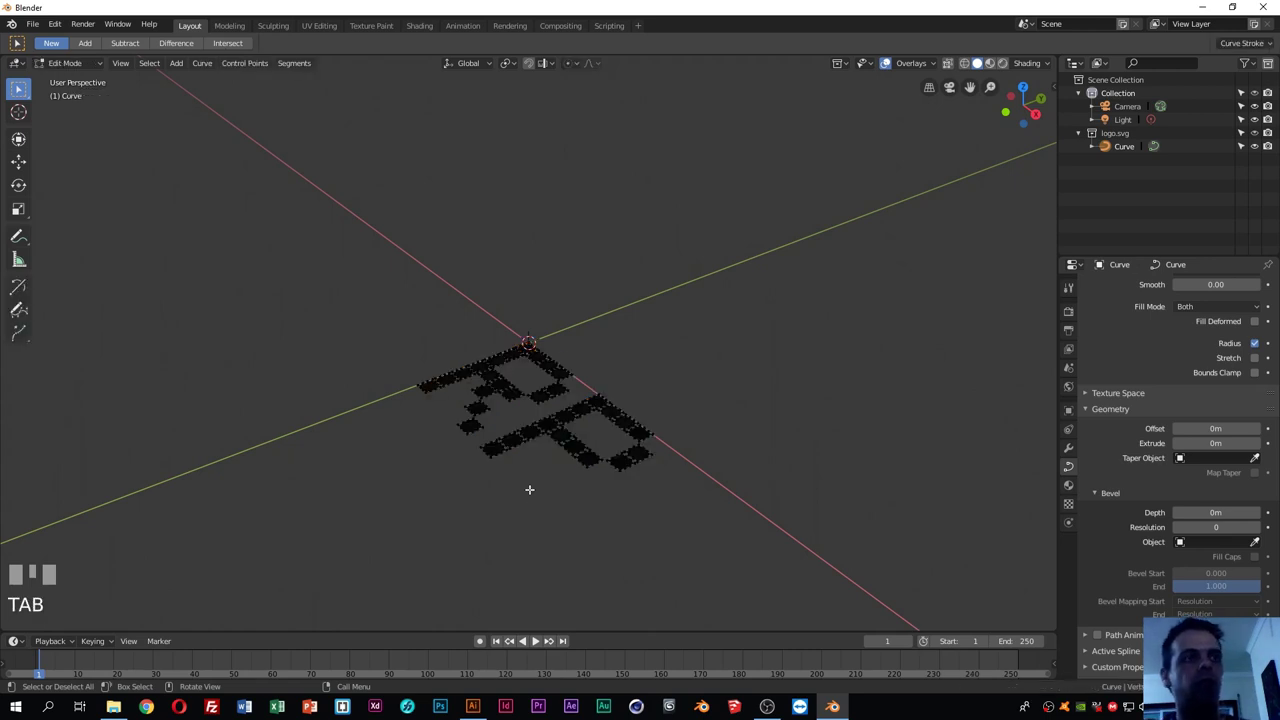
key(a)
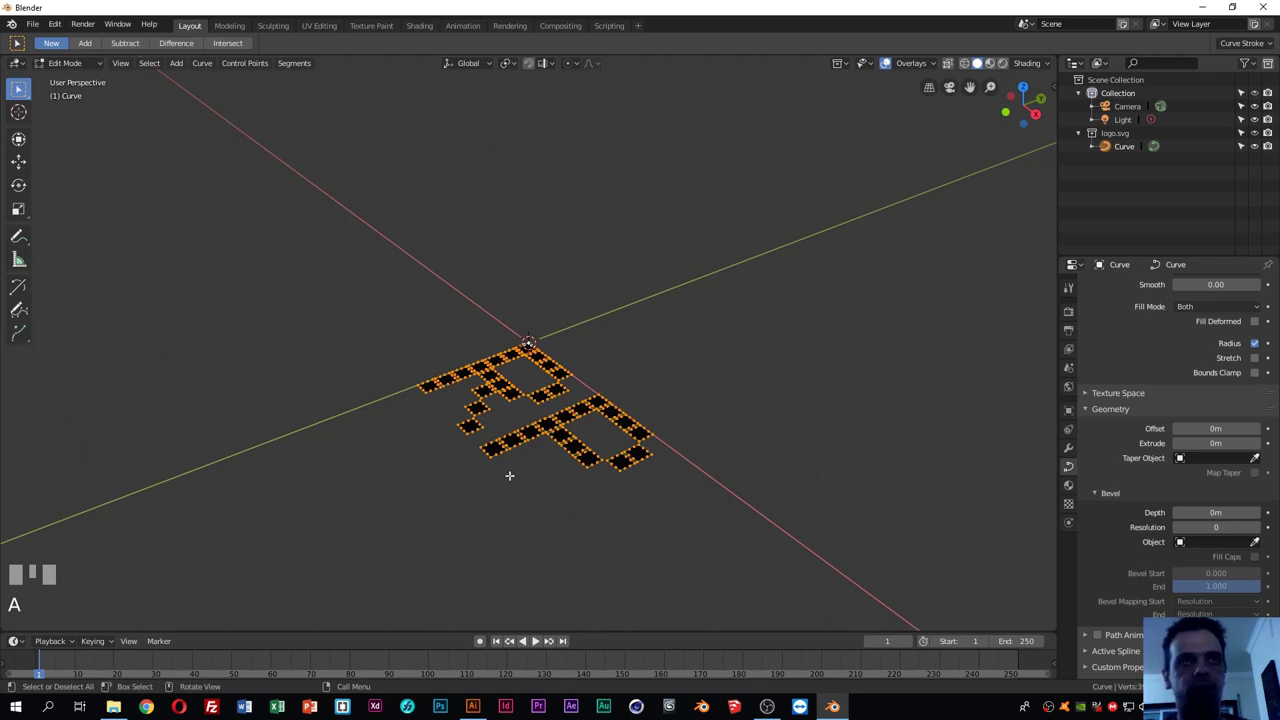
scroll(down, 3)
scroll(up, 3)
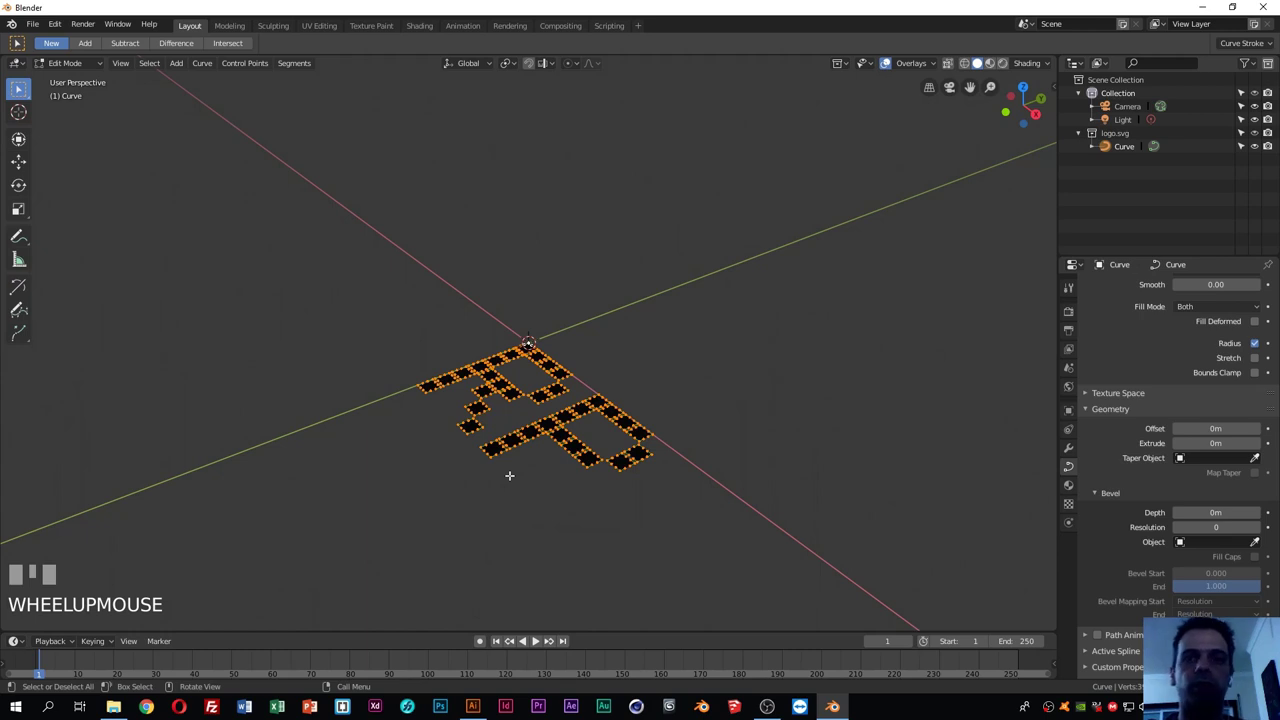
key(s)
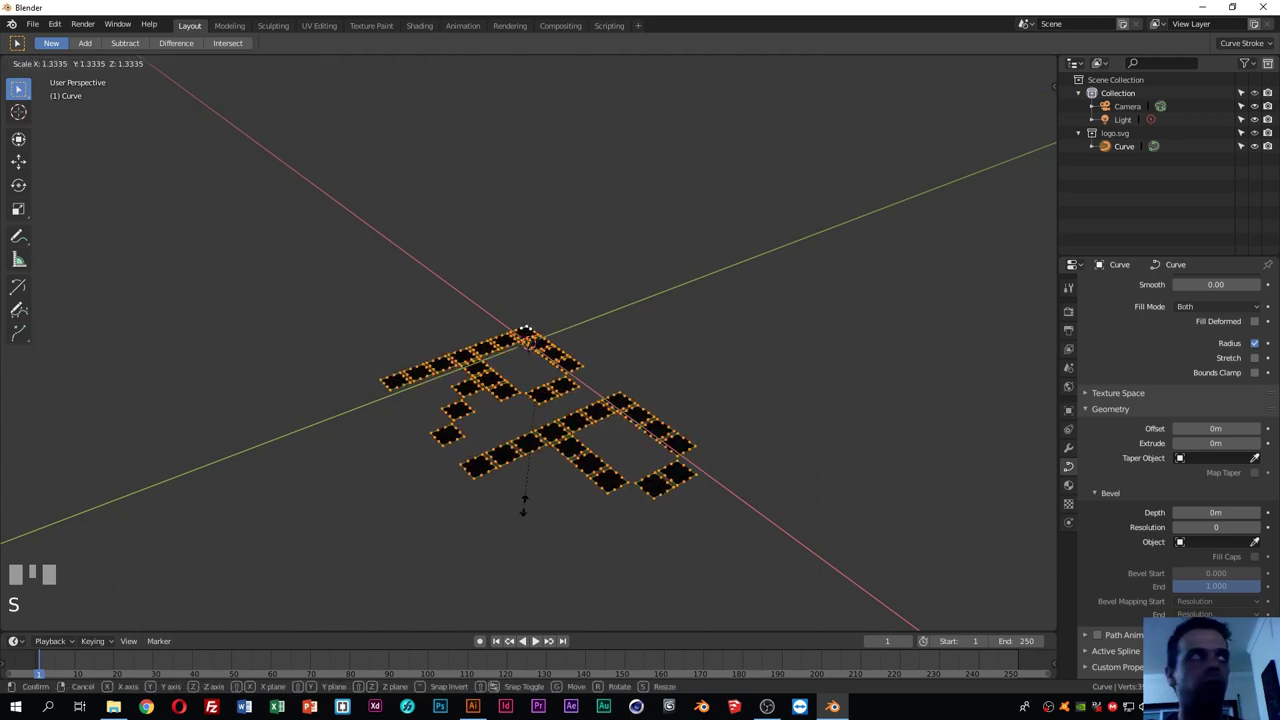
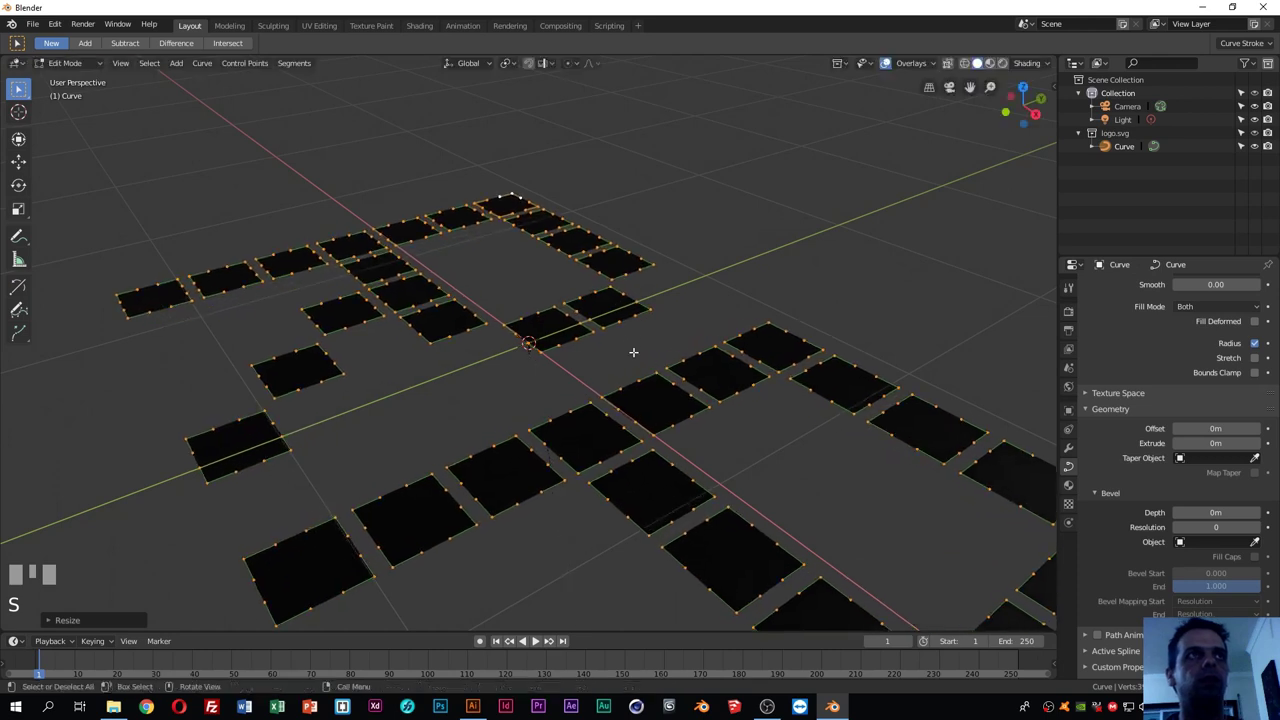
scroll(down, 3)
Start scaling the flat logo curve up again
key(s)
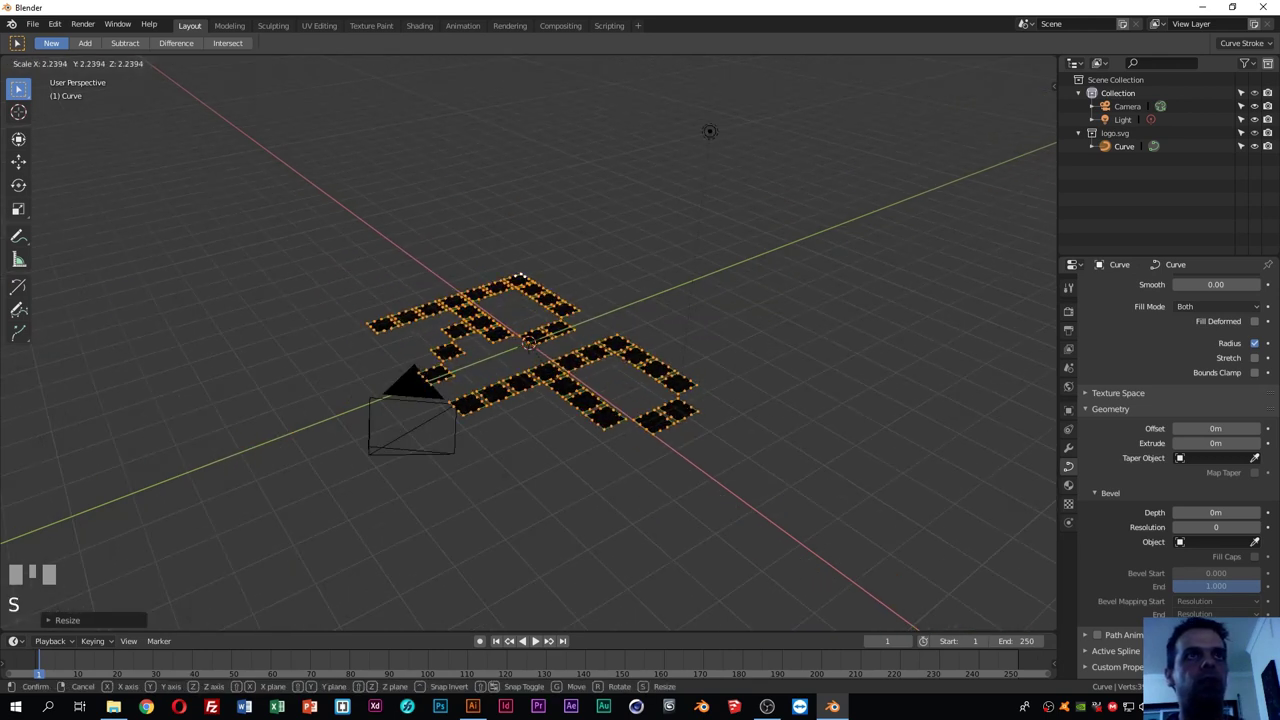
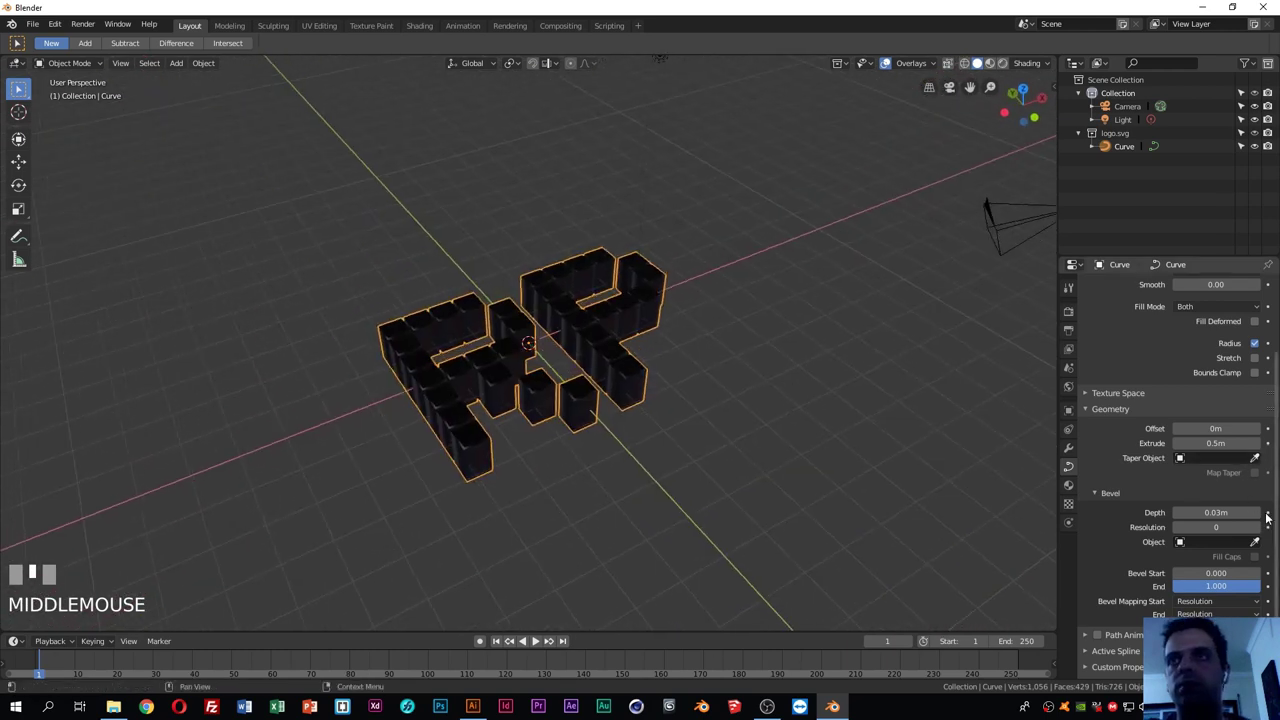
Orbit around the extruded logo and deselect it
click(1254, 517)
drag(672, 404, 654, 439)
click(654, 439)
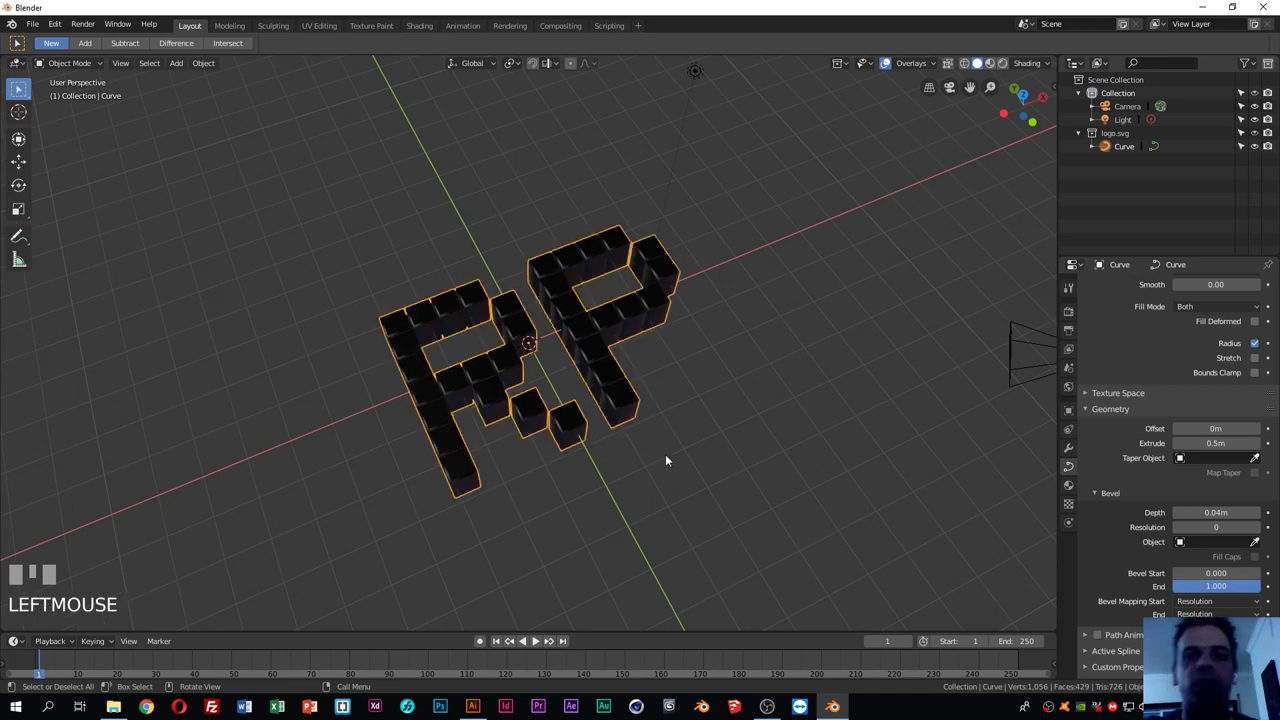
drag(651, 442, 552, 475)
click(552, 475)
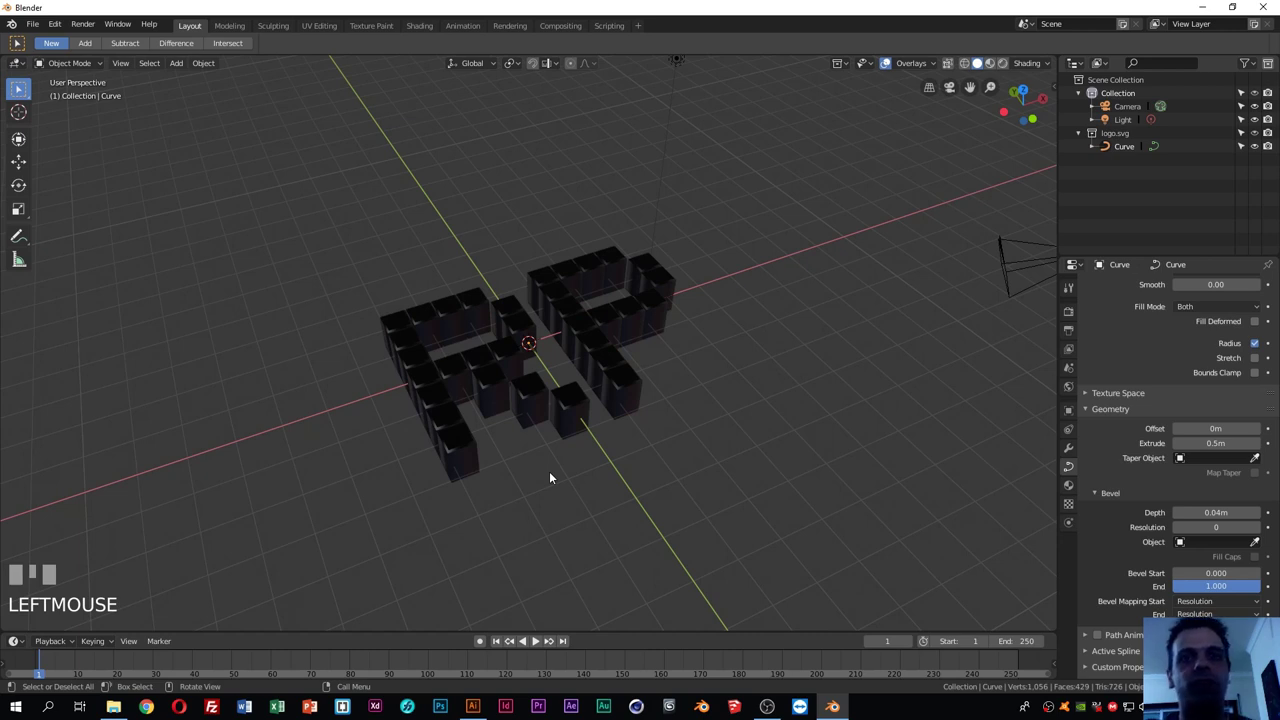
Add a plane under the logo and enlarge it well beyond the logo's edges
drag(650, 402, 337, 105)
drag(337, 105, 765, 402)
drag(765, 402, 1153, 346)
Give the plane a new white material, Material.001, and switch to front view
key(s)
drag(1153, 346, 1217, 476)
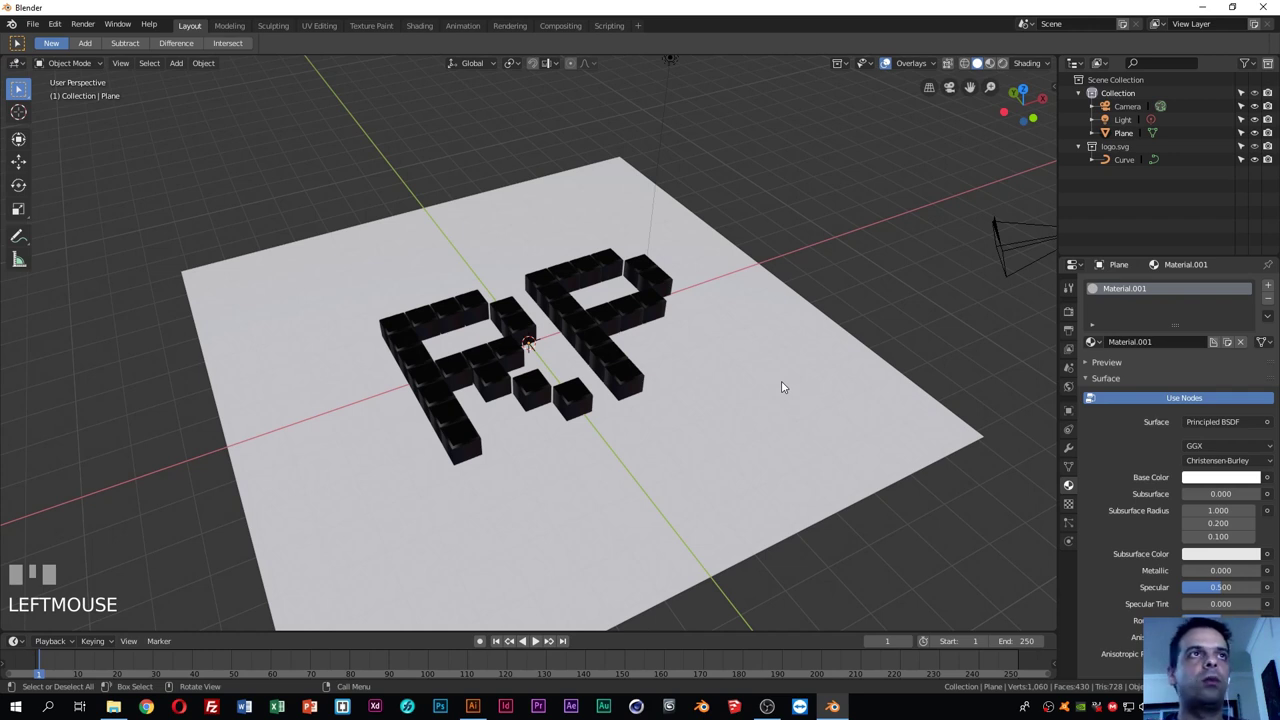
key(KP_1)
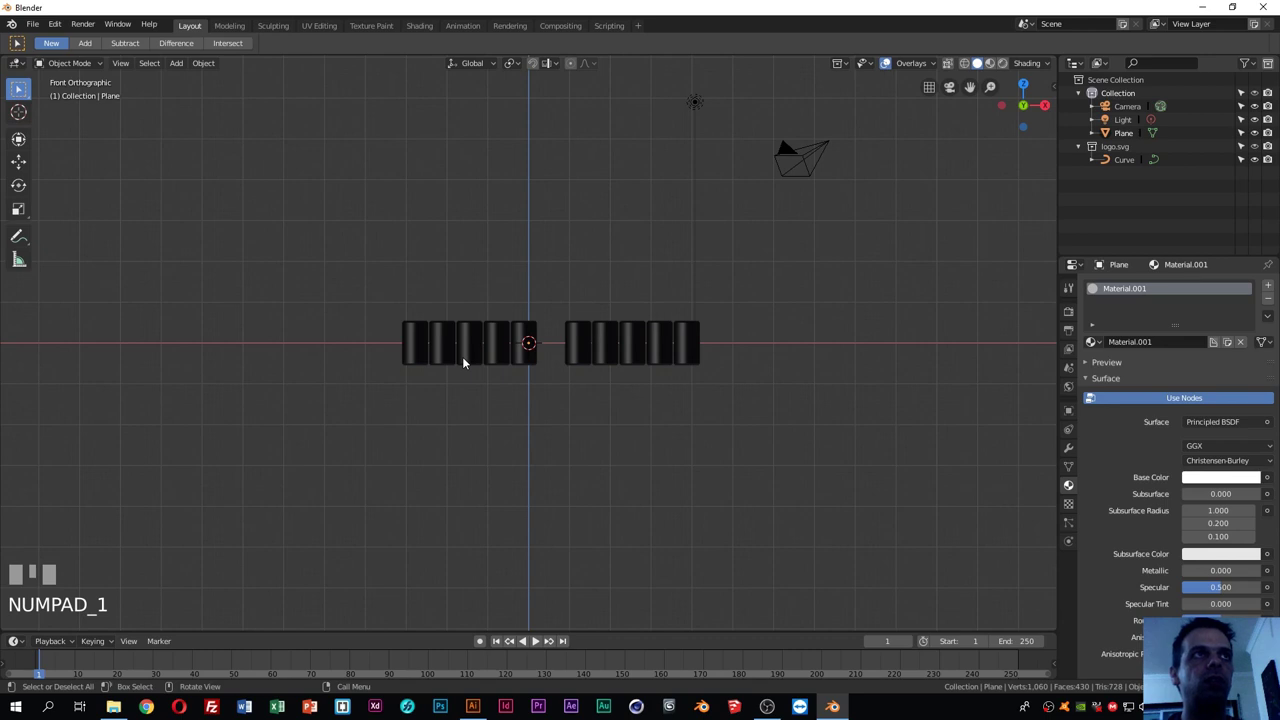
Select the logo curve and check it from the front, top and right views
click(465, 360)
drag(541, 360, 545, 375)
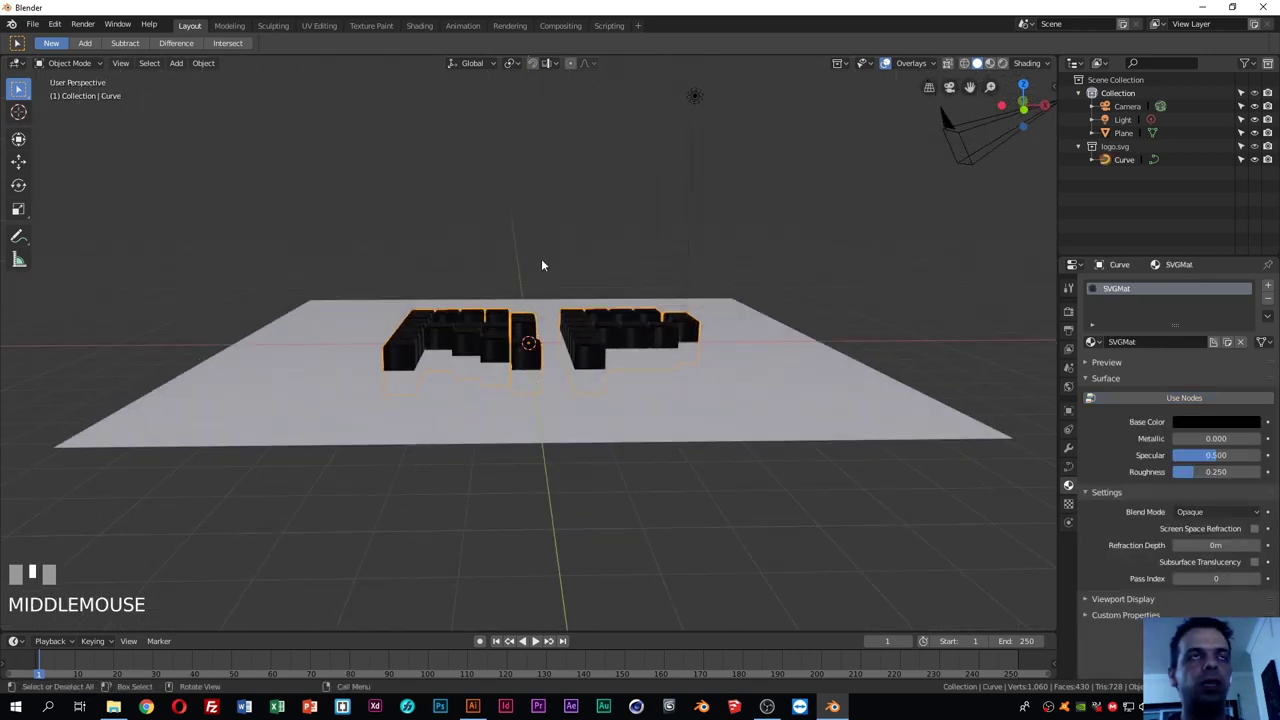
drag(577, 310, 577, 312)
key(KP_1)
key(KP_7)
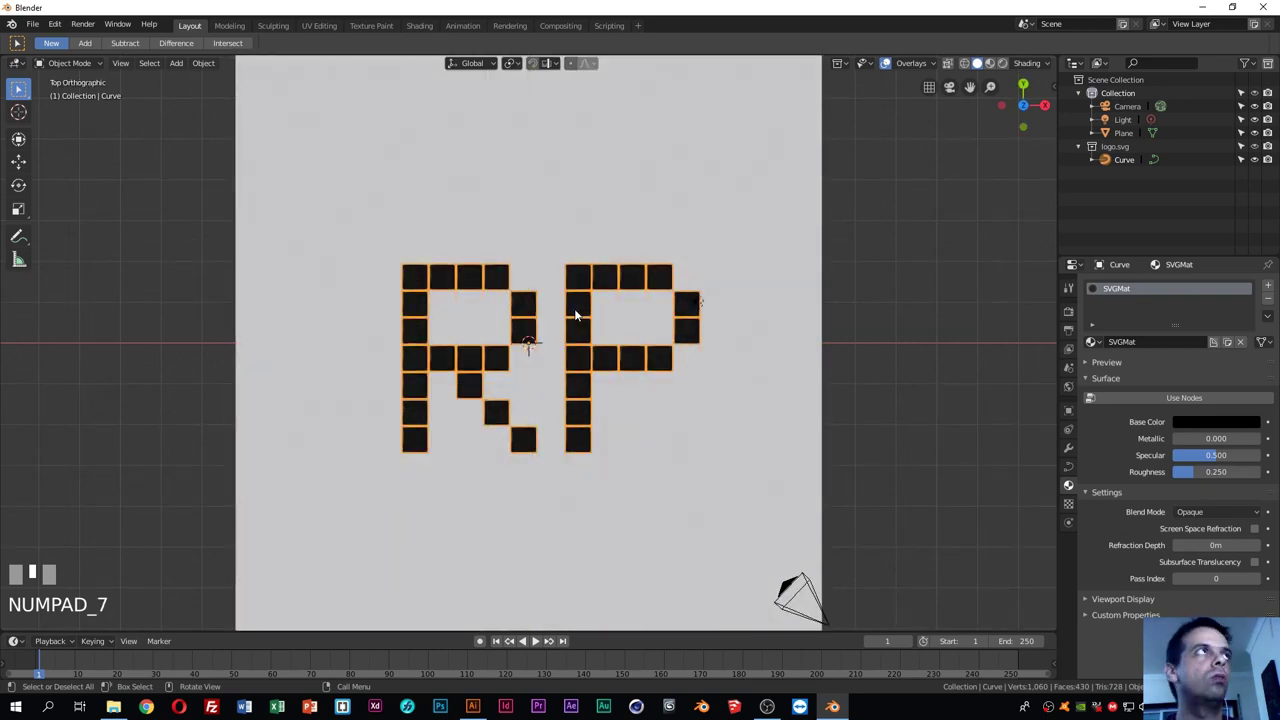
key(KP_3)
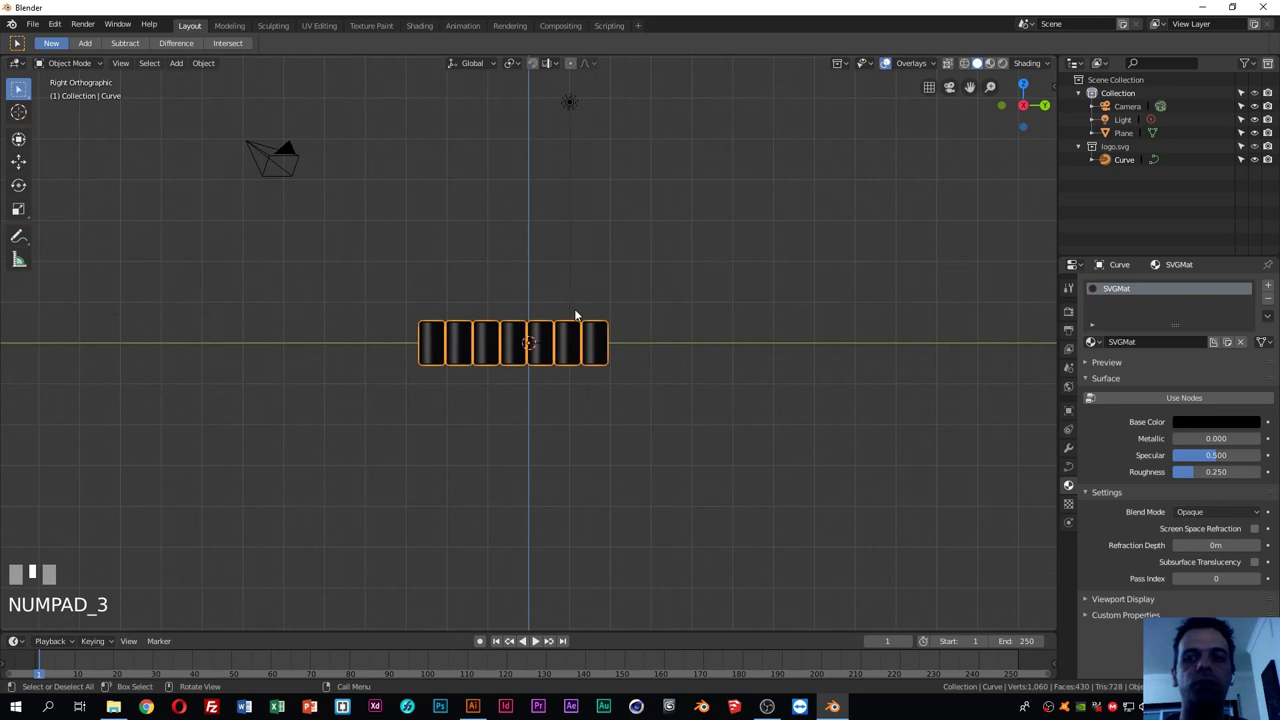
key(ctrl+KP_1)
Check the logo from underneath, the left, through the camera and from the front
drag(577, 312, 577, 312)
key(ctrl+KP_7)
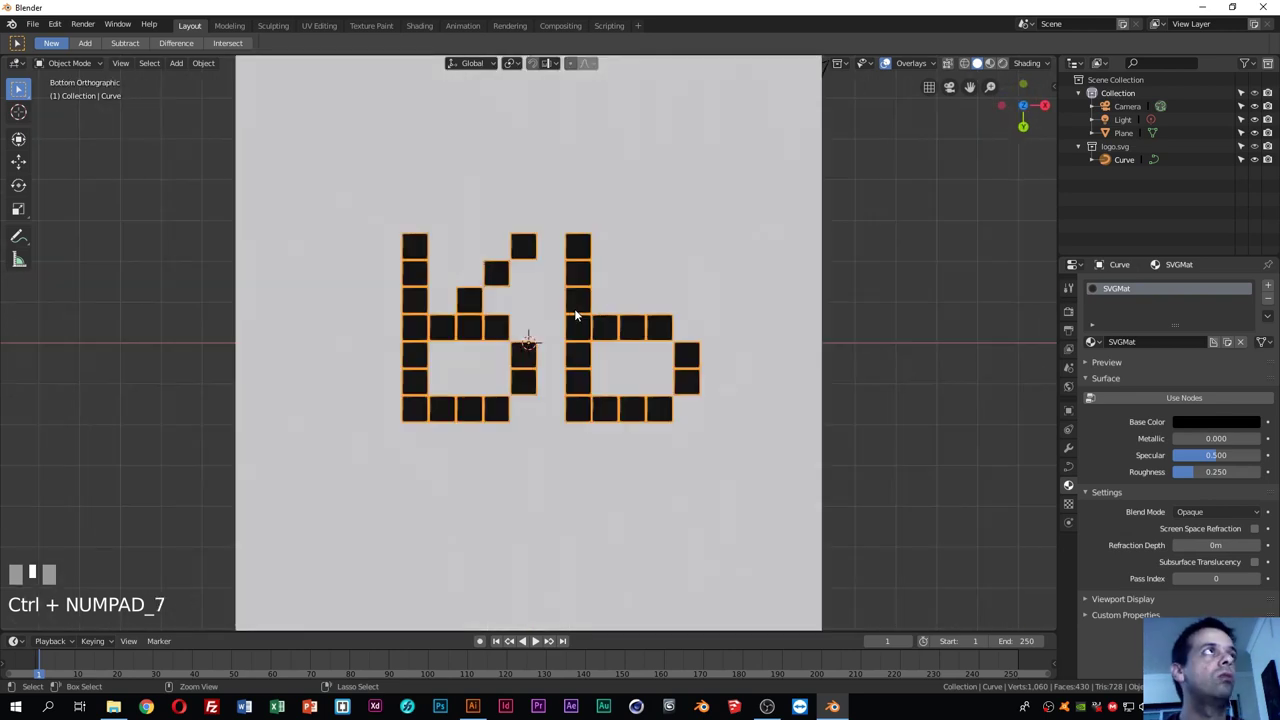
key(ctrl+KP_3)
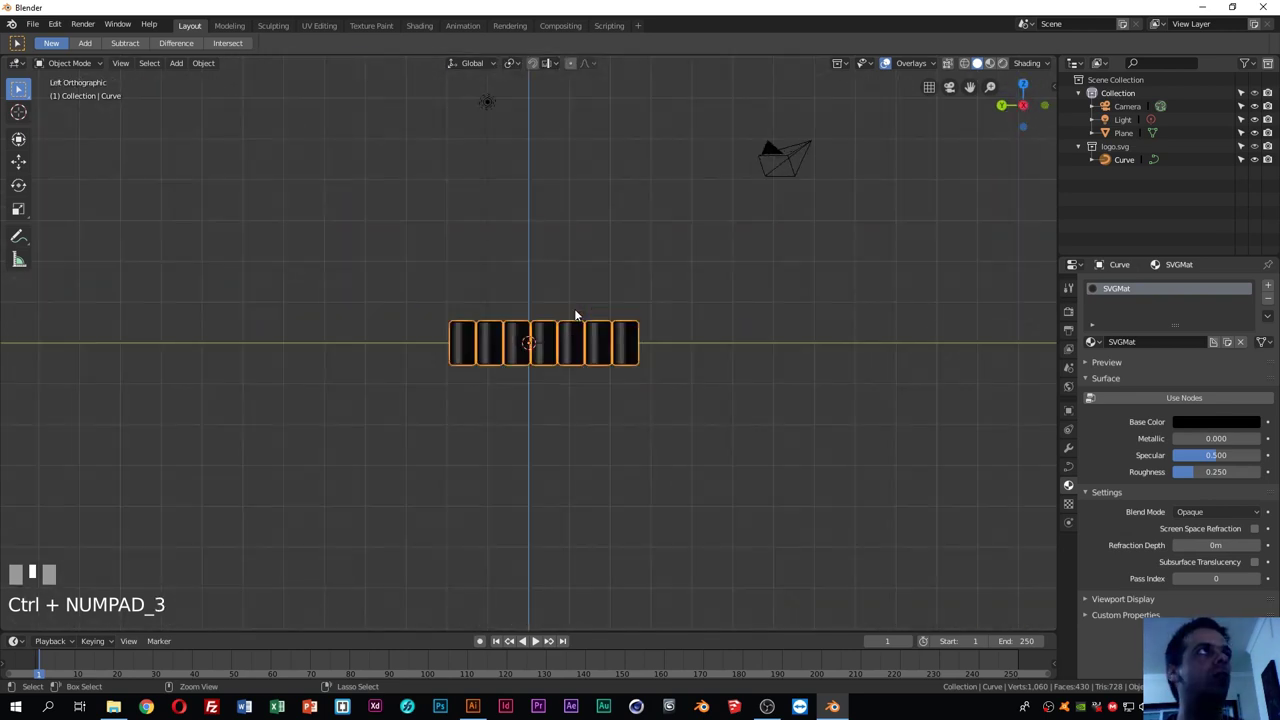
drag(577, 312, 577, 312)
key(KP_0)
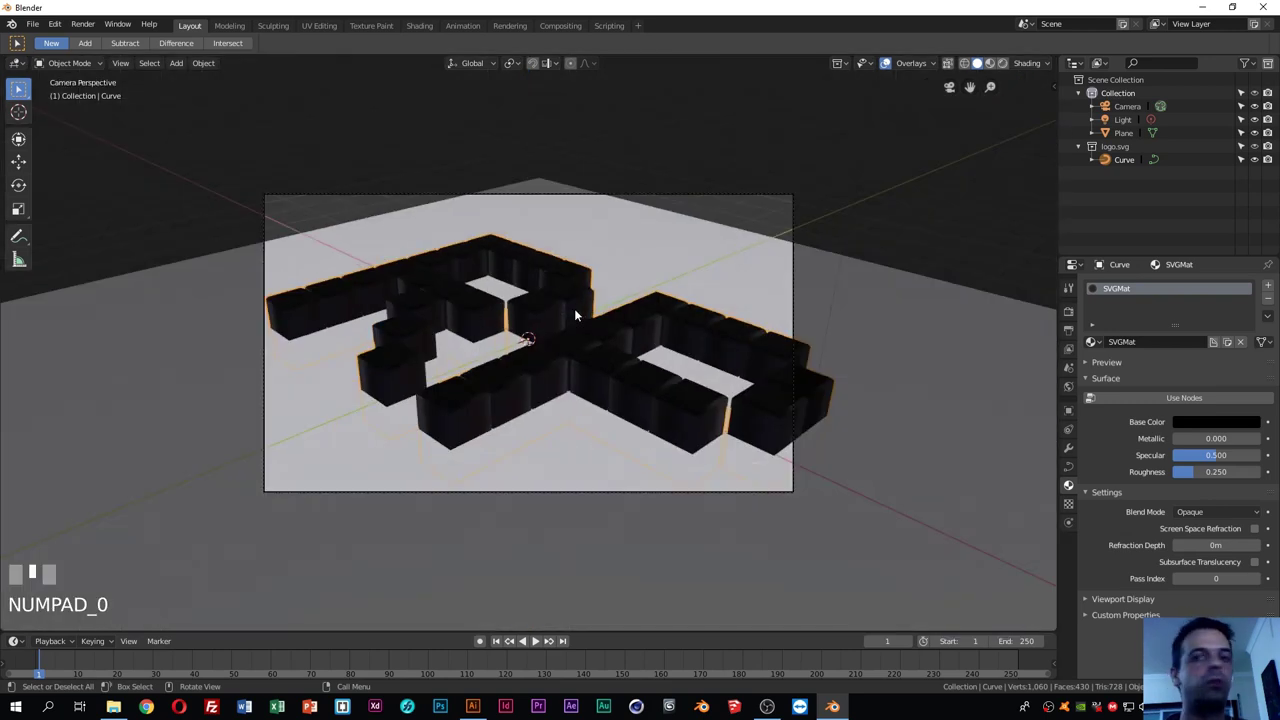
key(KP_1)
drag(577, 312, 444, 434)
click(444, 434)
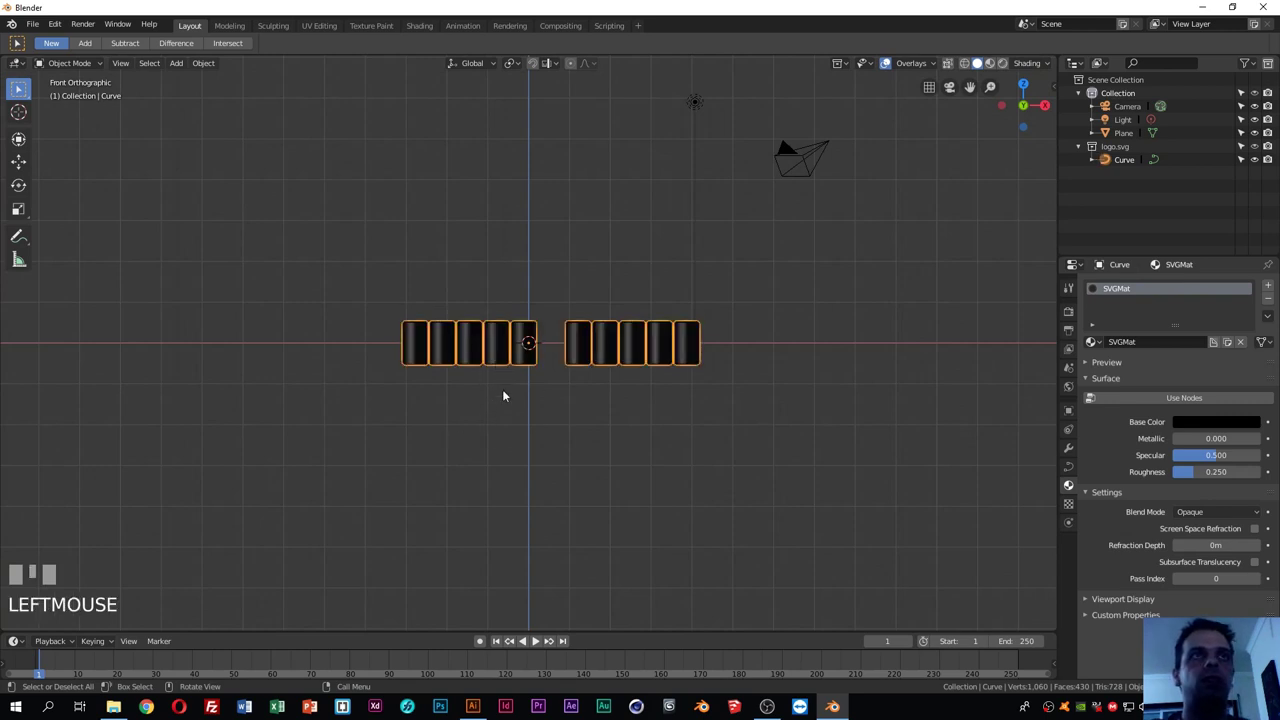
Move the logo up along Z about half a metre so it stands on the plane
key(g)
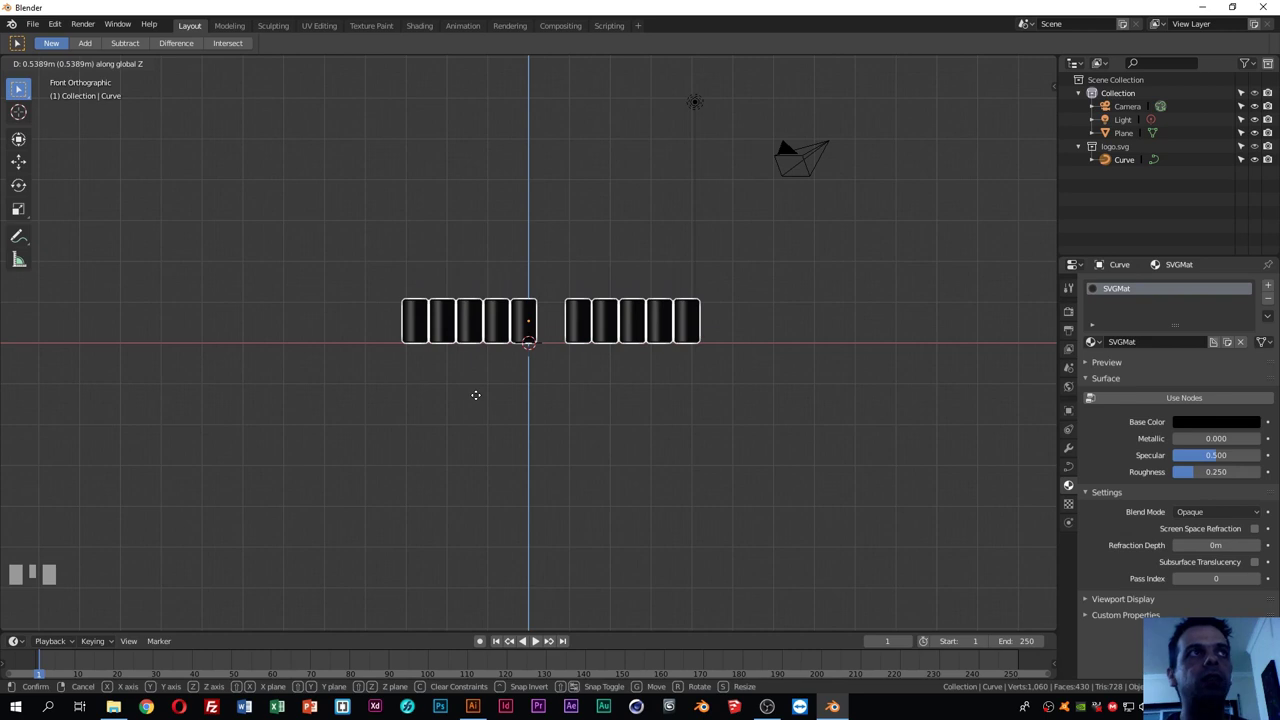
drag(546, 351, 550, 390)
middle_click(549, 394)
drag(584, 452, 580, 358)
Orbit back to a perspective view of the logo standing on the plane
scroll(down, 3)
drag(580, 358, 547, 420)
drag(547, 420, 670, 294)
click(670, 294)
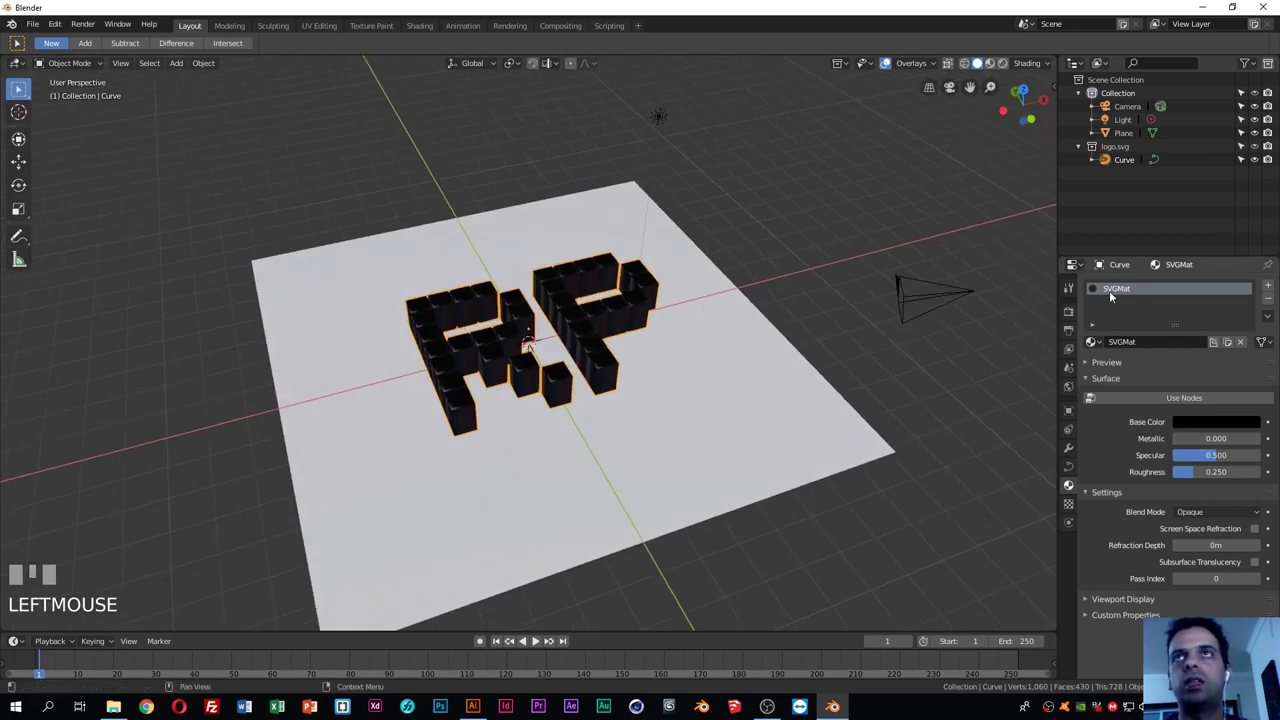
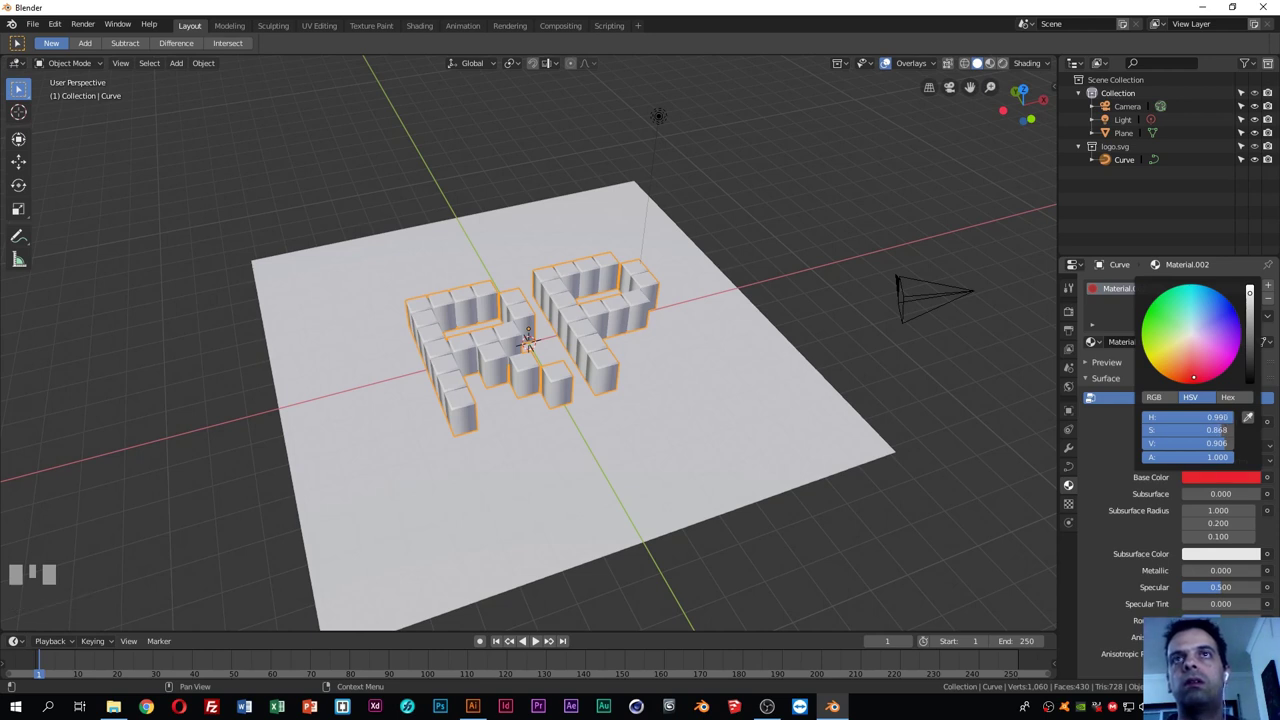
Give the logo a new Material.002 with a red base colour
click(900, 378)
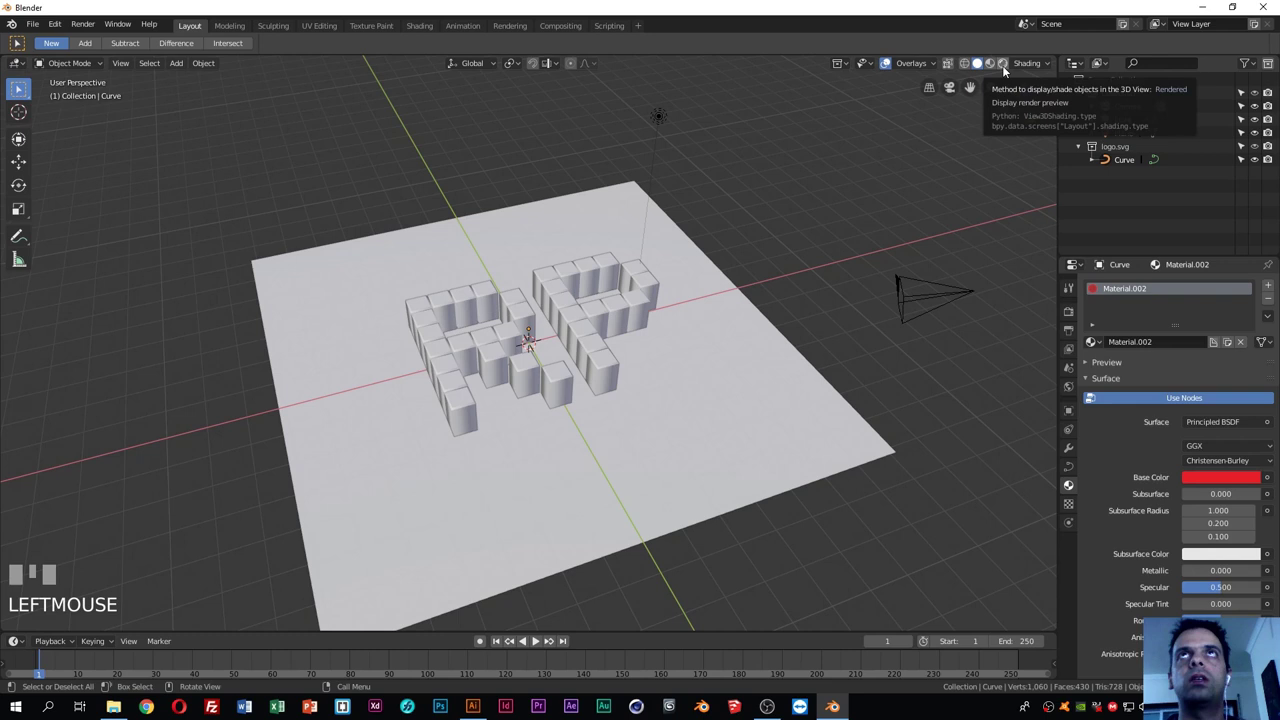
Preview the scene in Rendered shading and enable Eevee Ambient Occlusion
click(1005, 69)
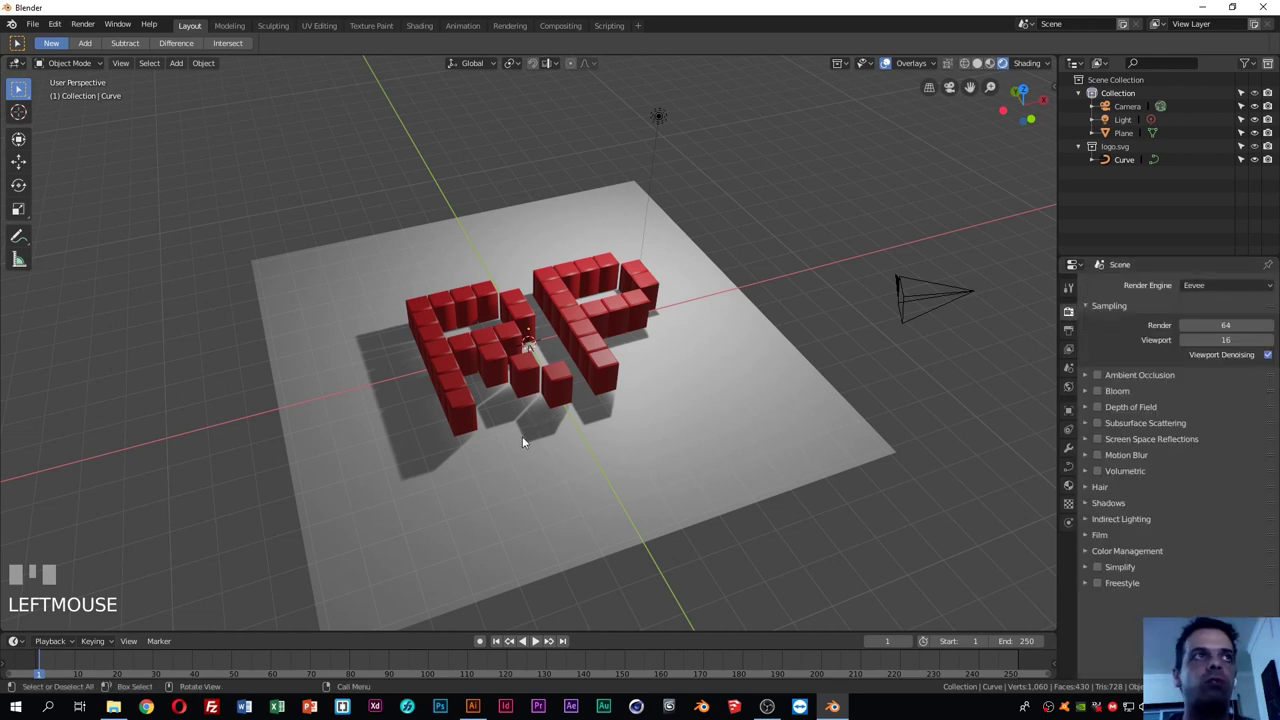
drag(633, 428, 1102, 375)
click(1102, 375)
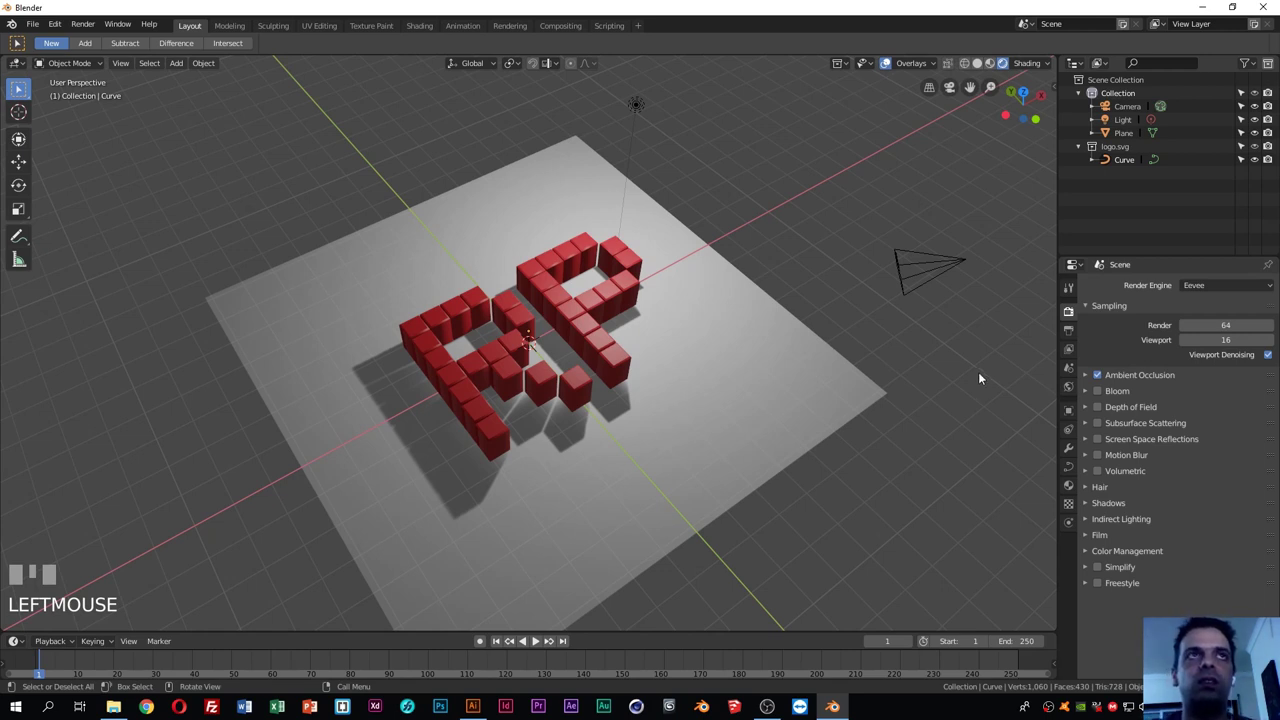
Align the camera to an elevated view of the red RP logo and restore overlays
drag(839, 356, 875, 422)
key(KP_0)
scroll(down, 3)
scroll(down, 3)
click(875, 422)
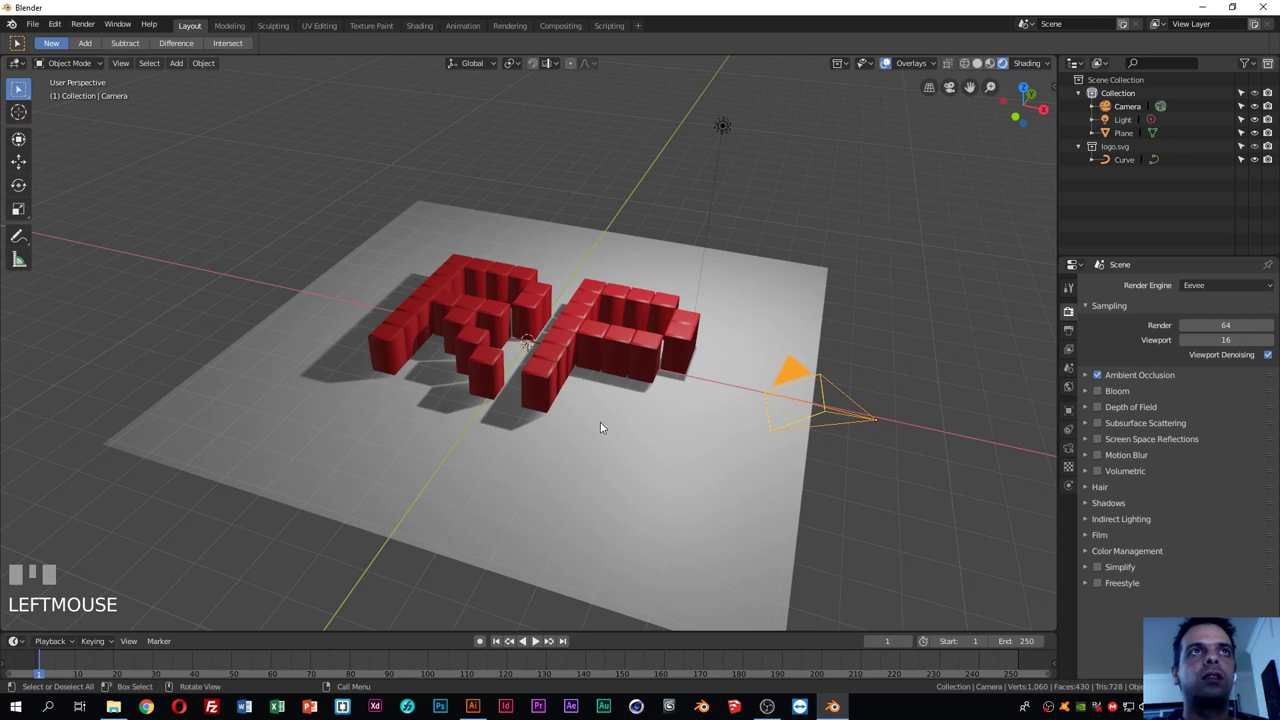
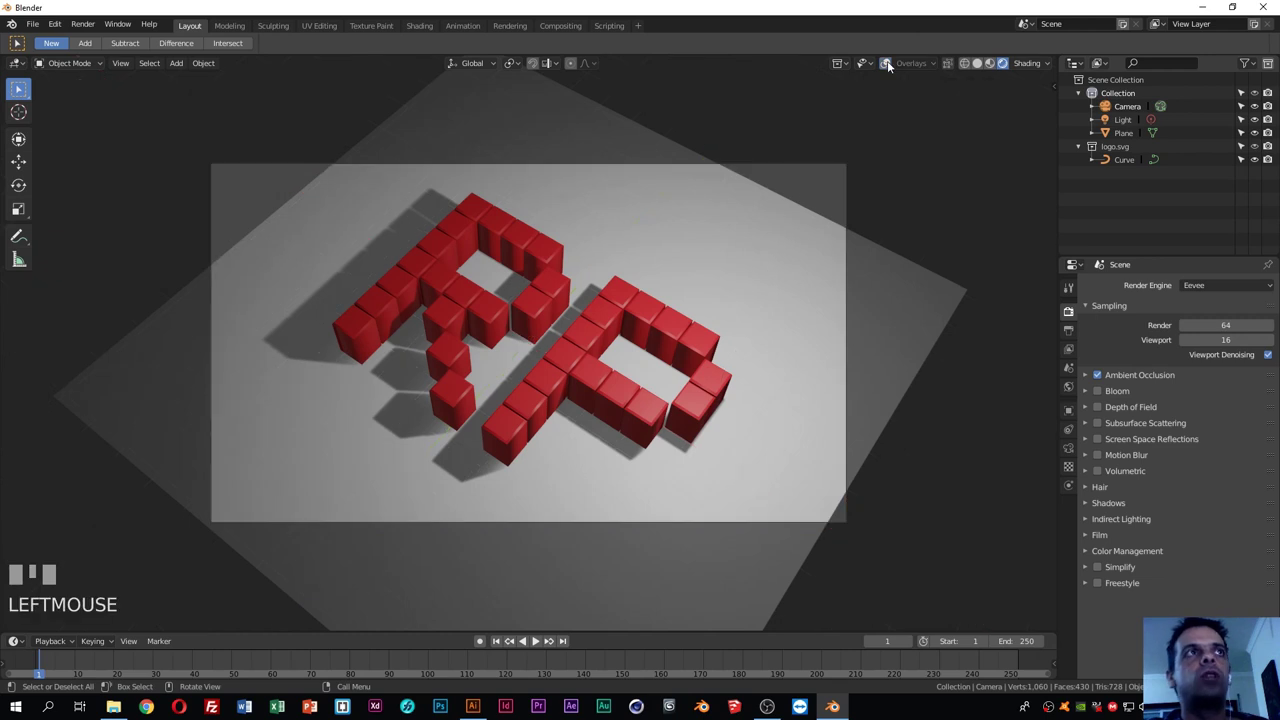
click(890, 64)
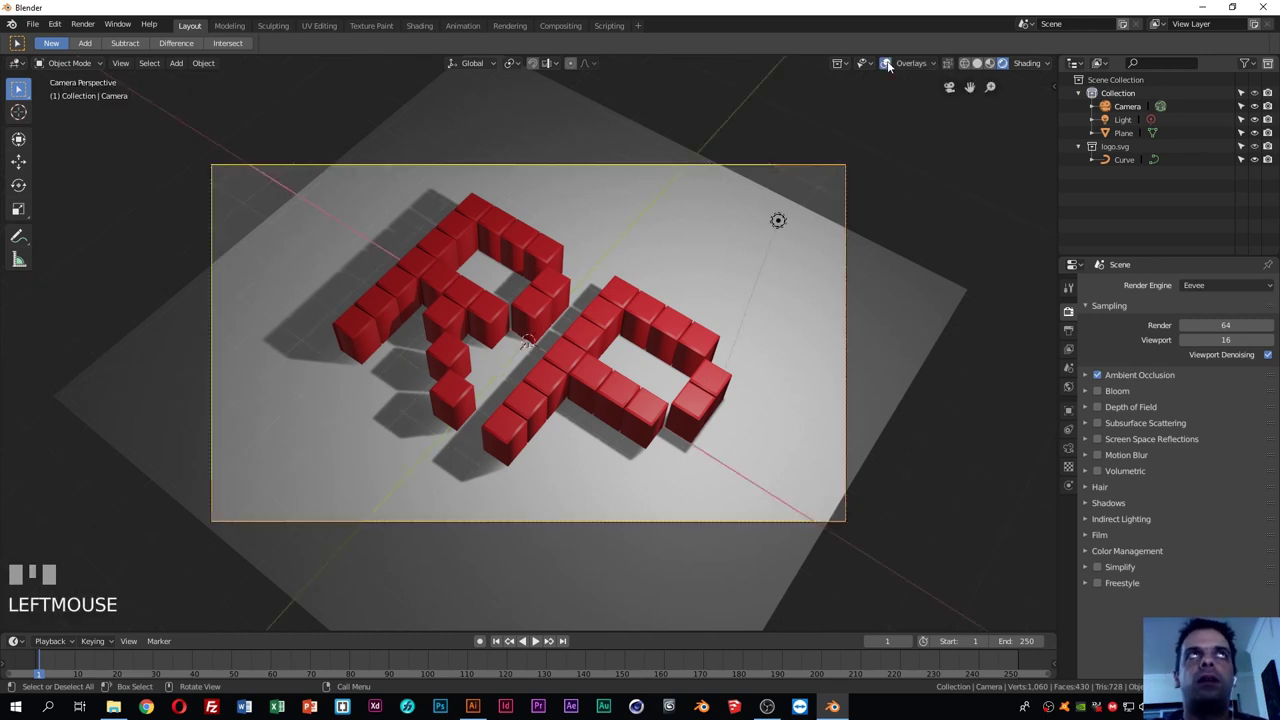